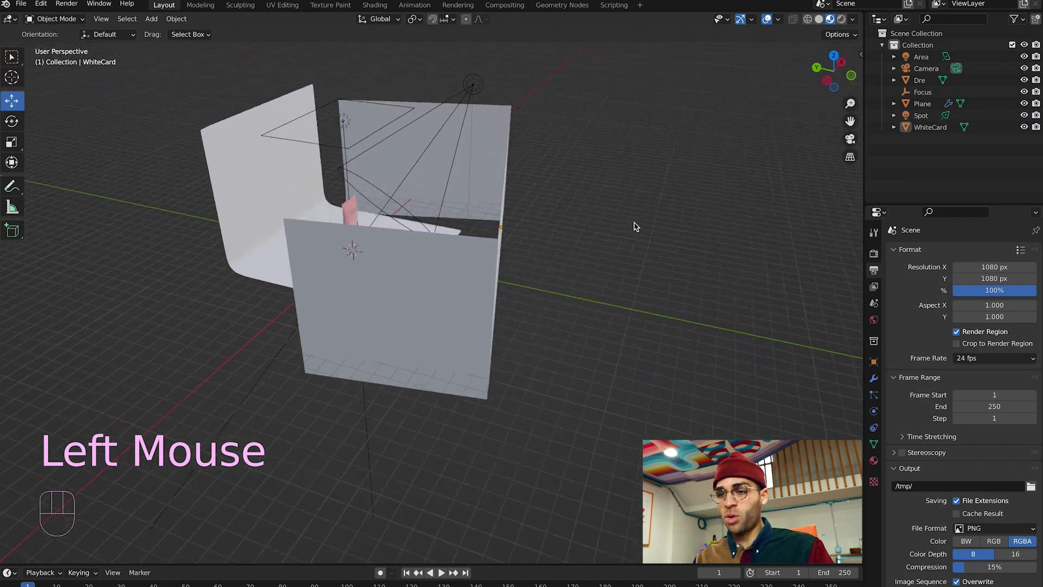
Hide WhiteCard, Area and Spot in the Outliner, toggling Camera off and back on
click(572, 179)
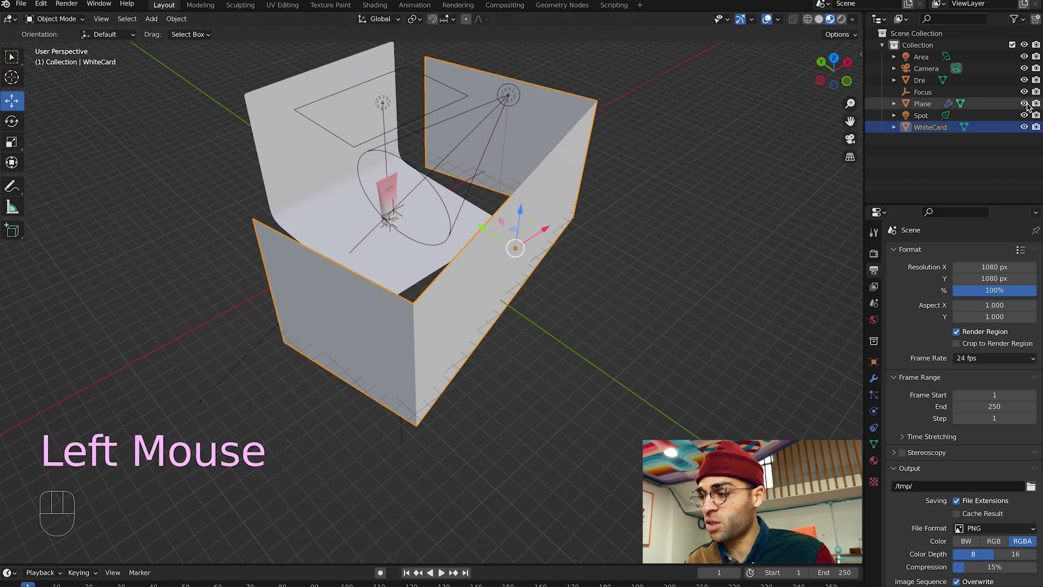
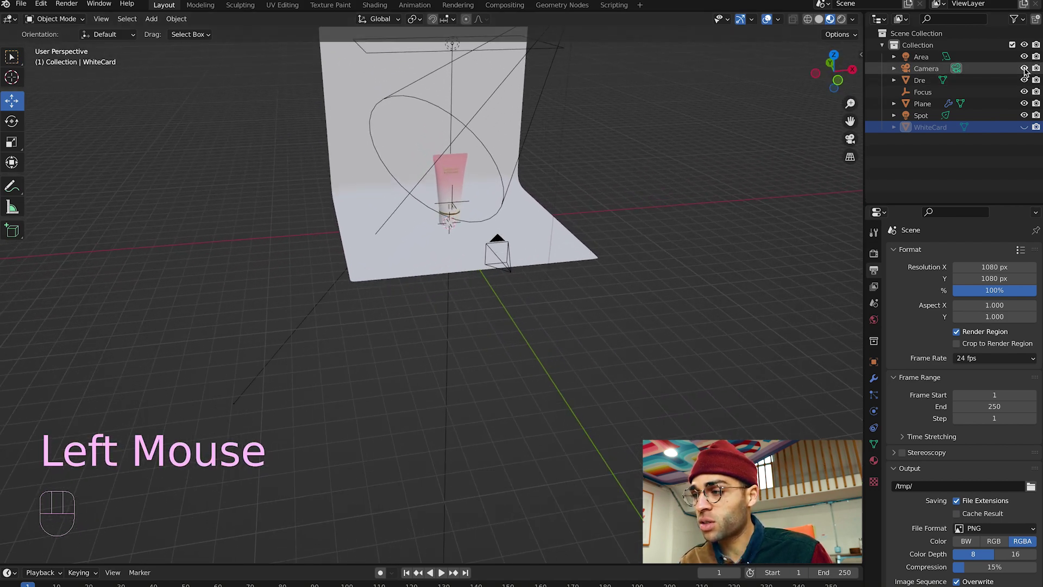
click(1026, 72)
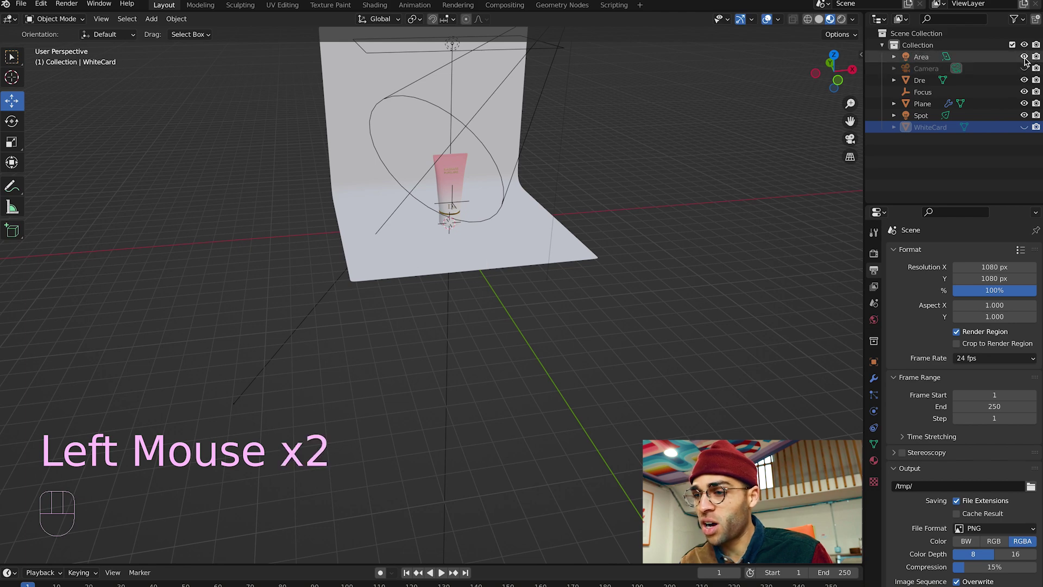
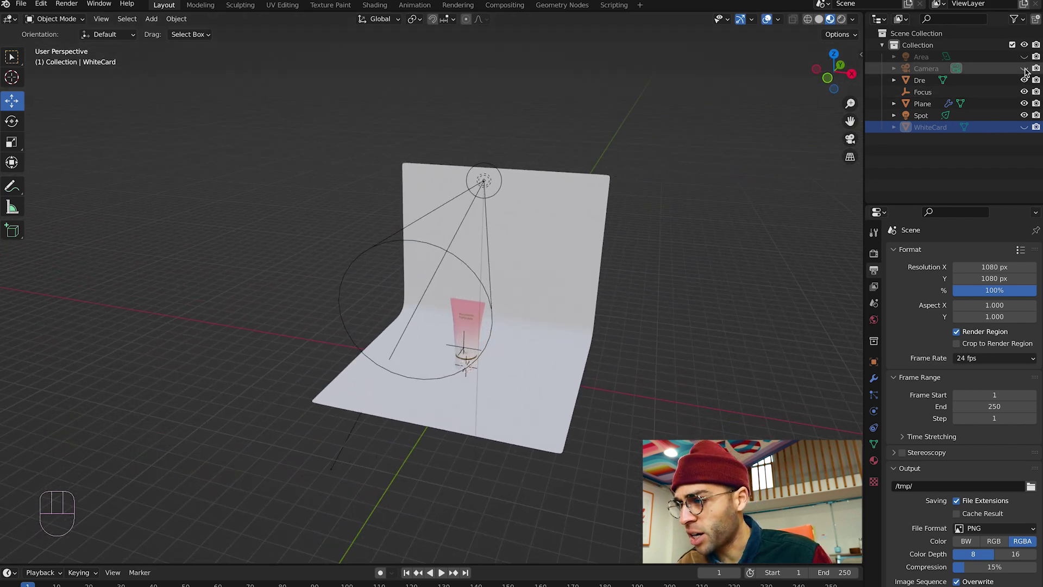
click(1027, 71)
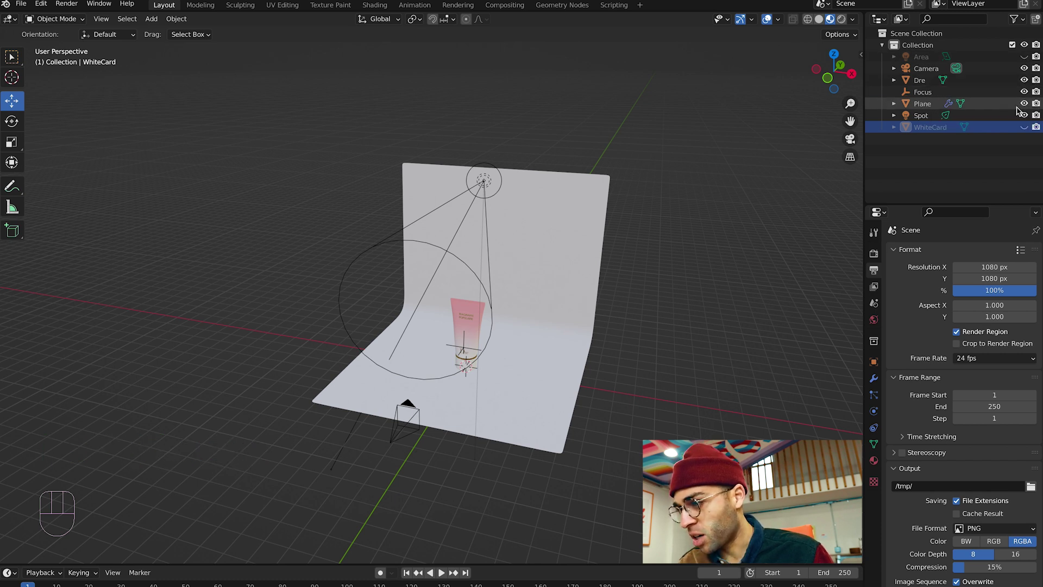
click(1028, 119)
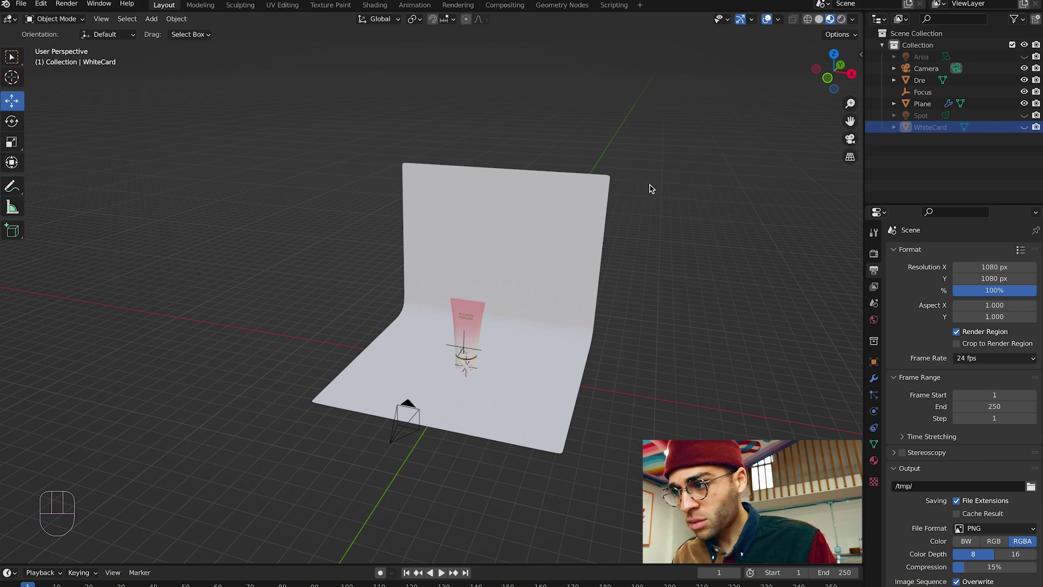
click(703, 170)
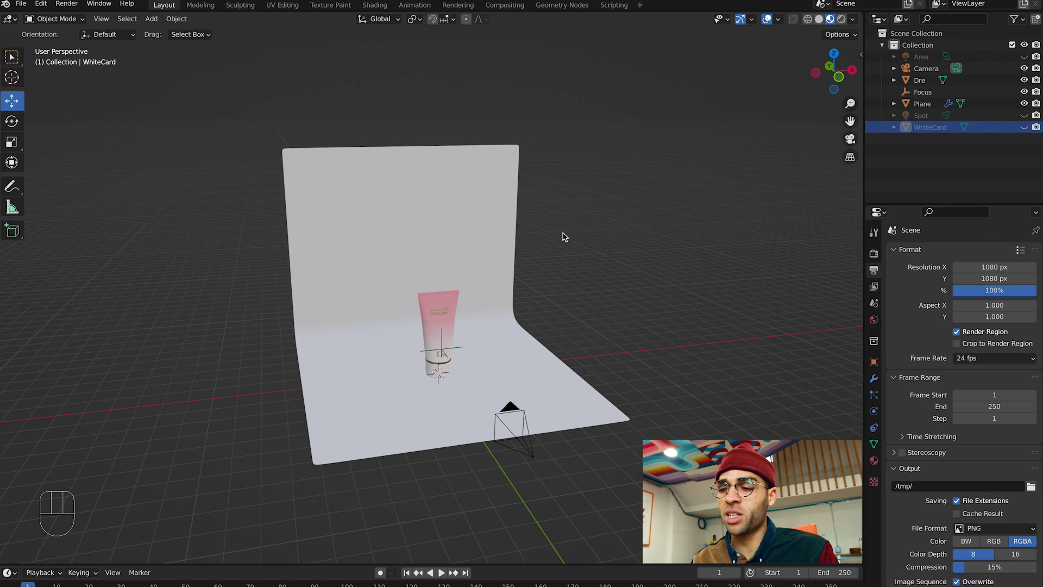
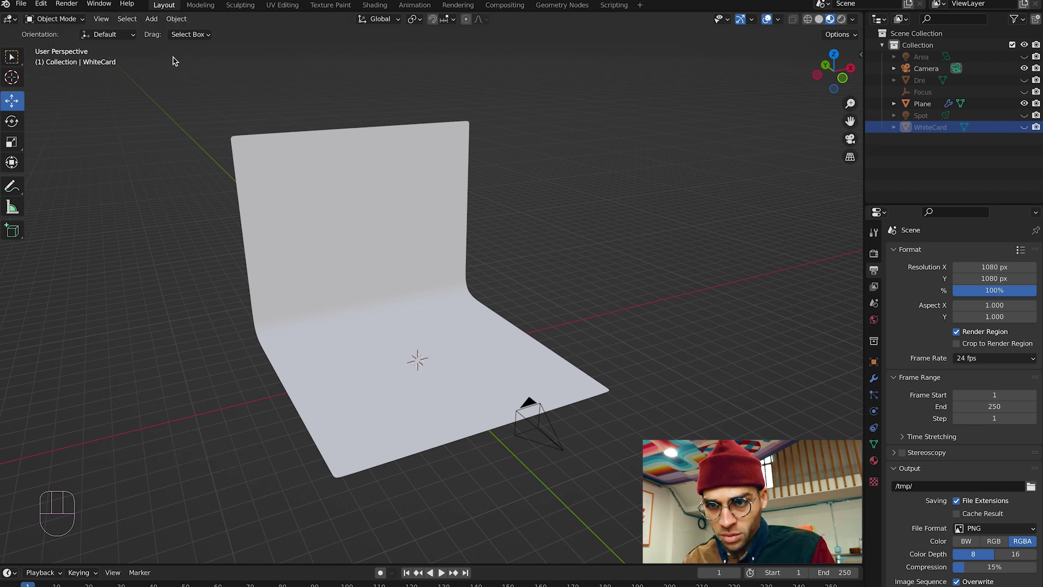
Add a new cube mesh to the scene via Add > Mesh > Cube
drag(153, 21, 286, 47)
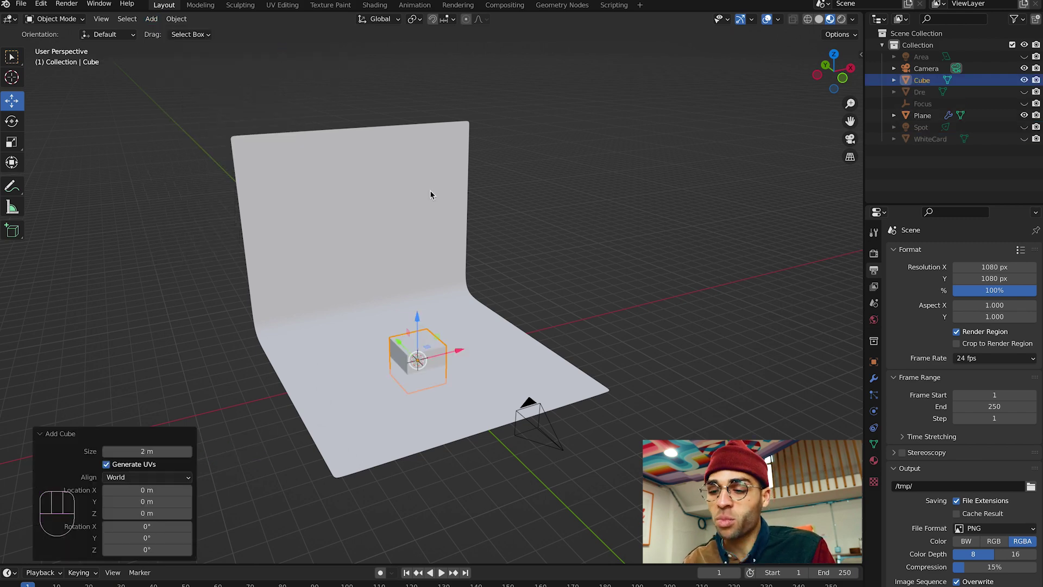
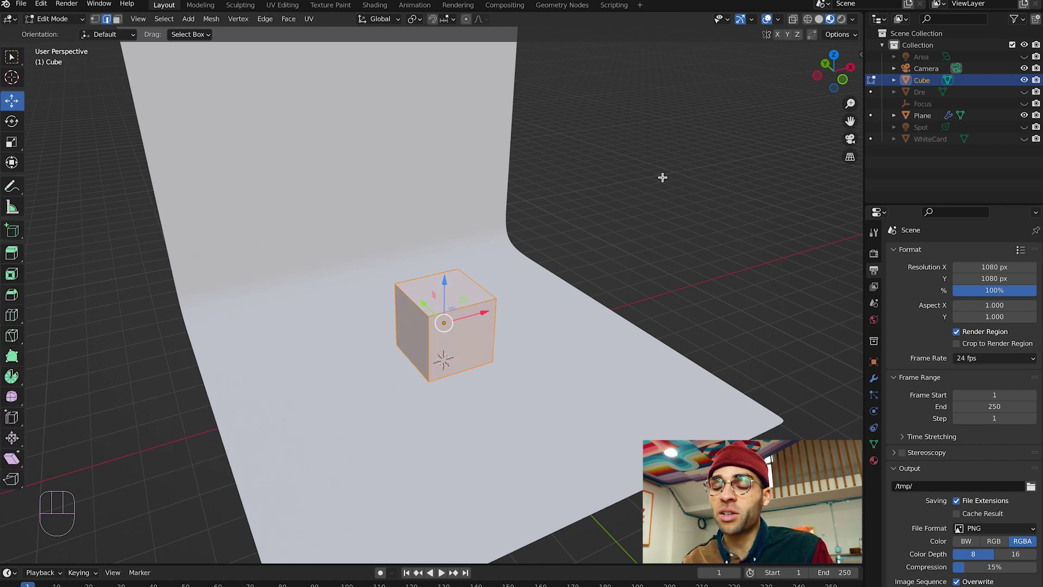
Scale the new cube up to roughly 1.47 times its size in Edit Mode
middle_click(689, 181)
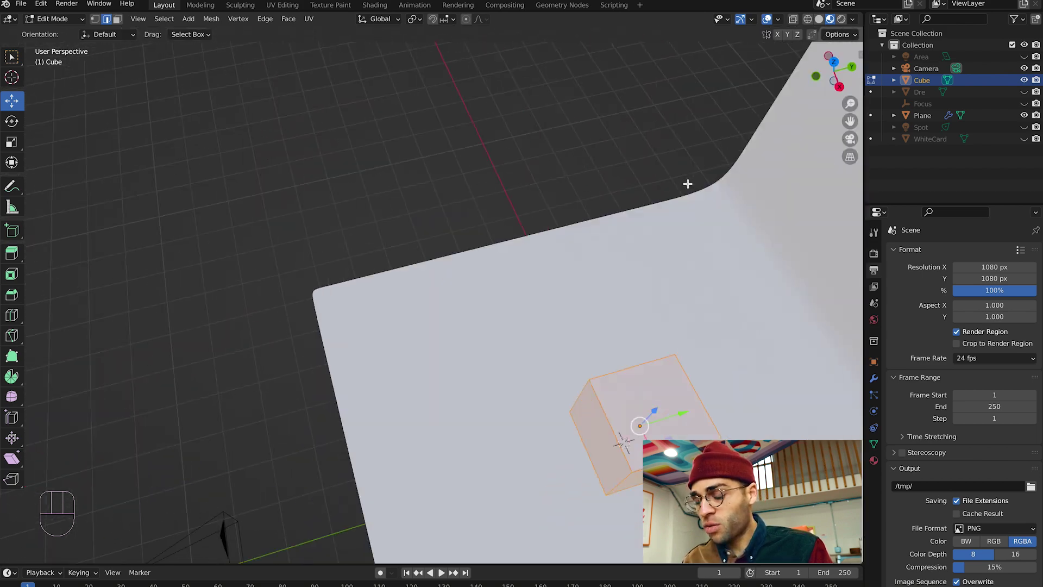
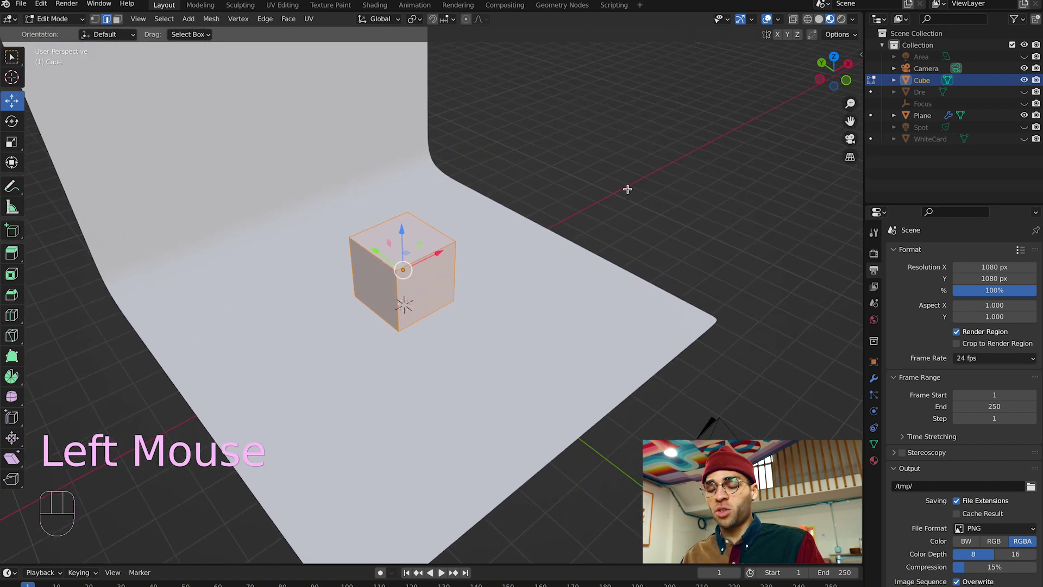
key(s)
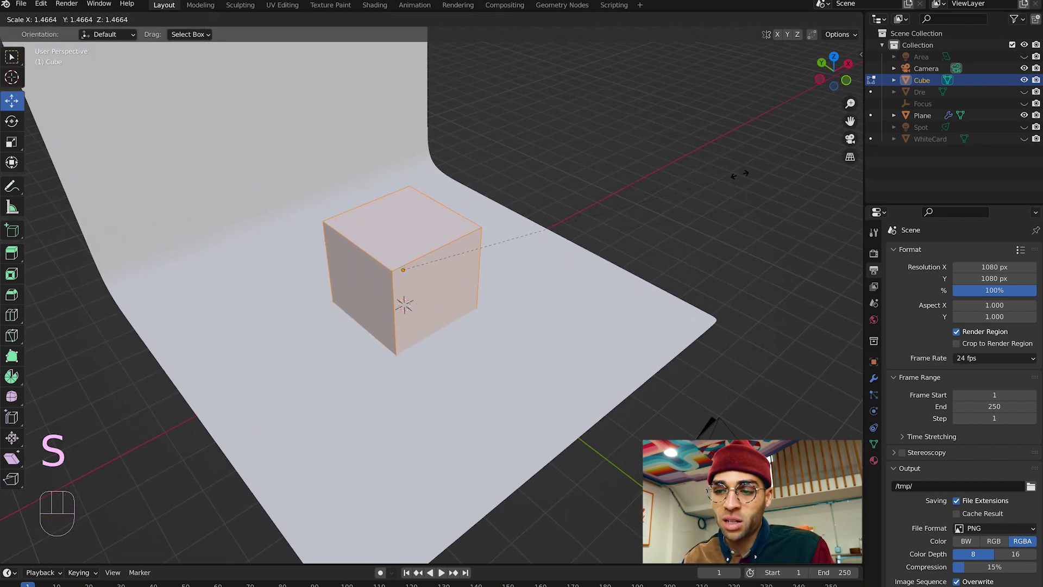
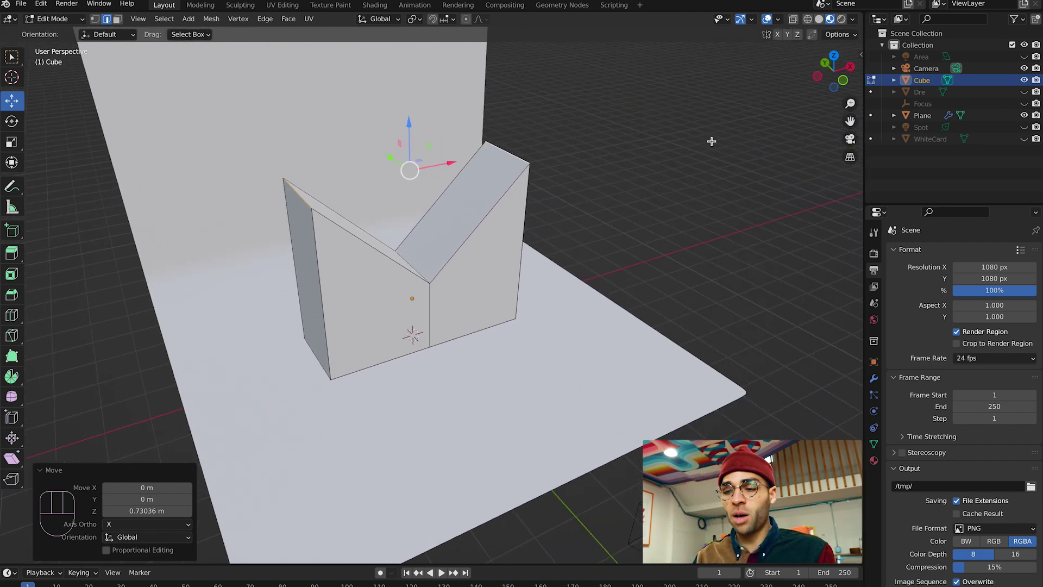
Leave Edit Mode on the V-shaped panels and deselect them
key(Tab)
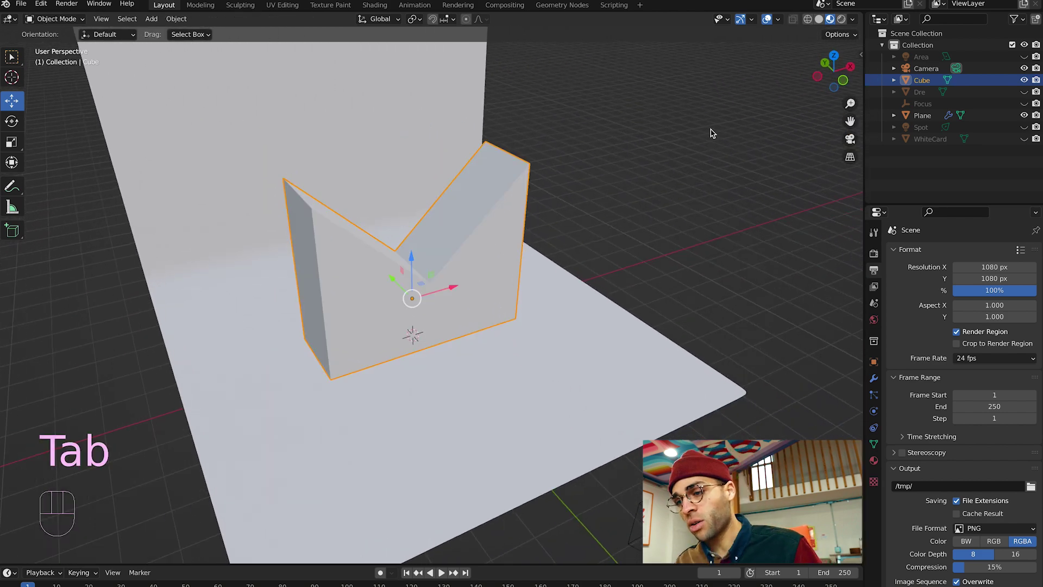
click(712, 131)
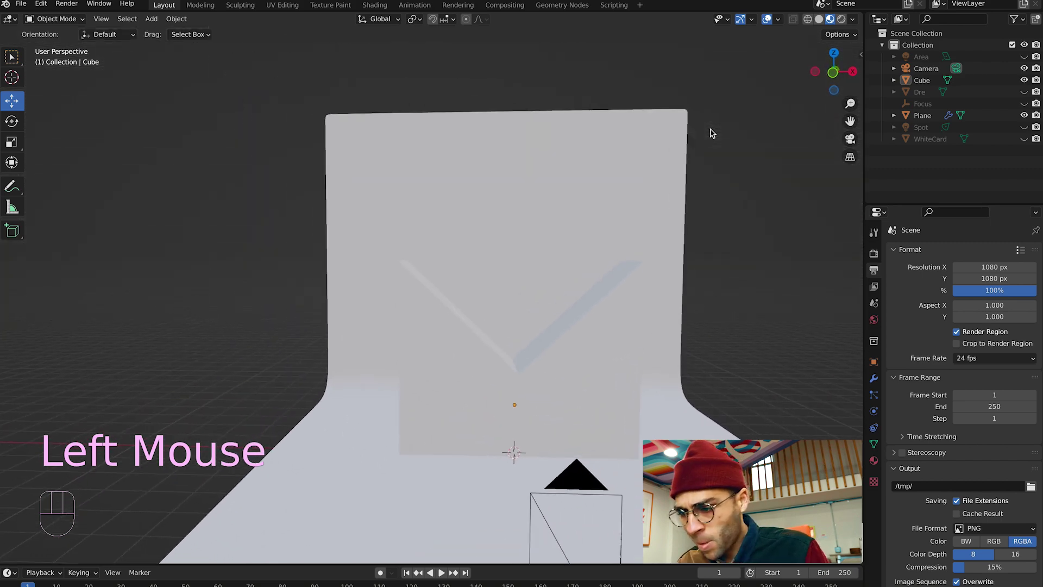
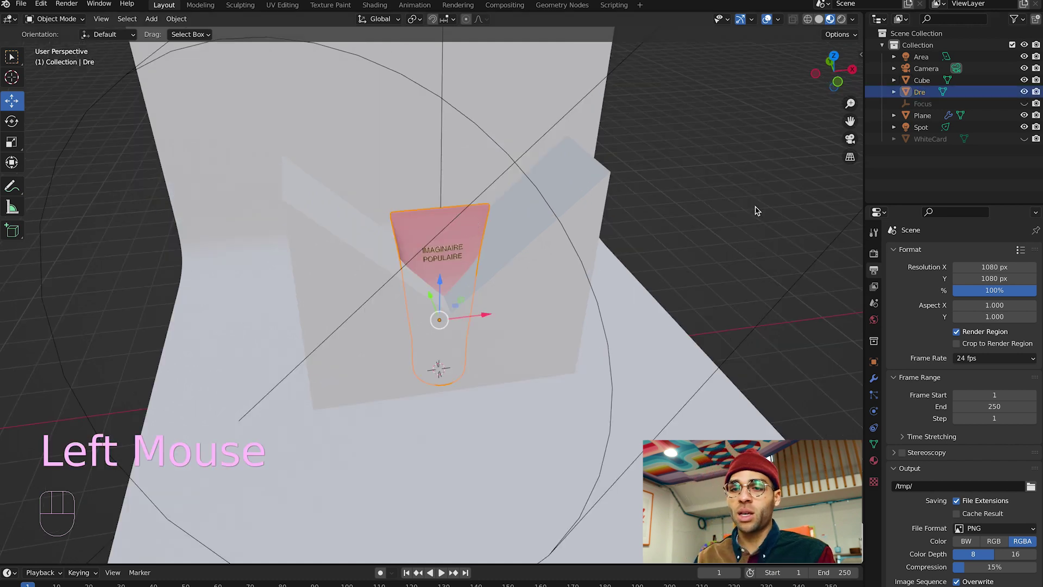
Scale up the angled panels, then select the pink Dre tube to raise it
click(727, 195)
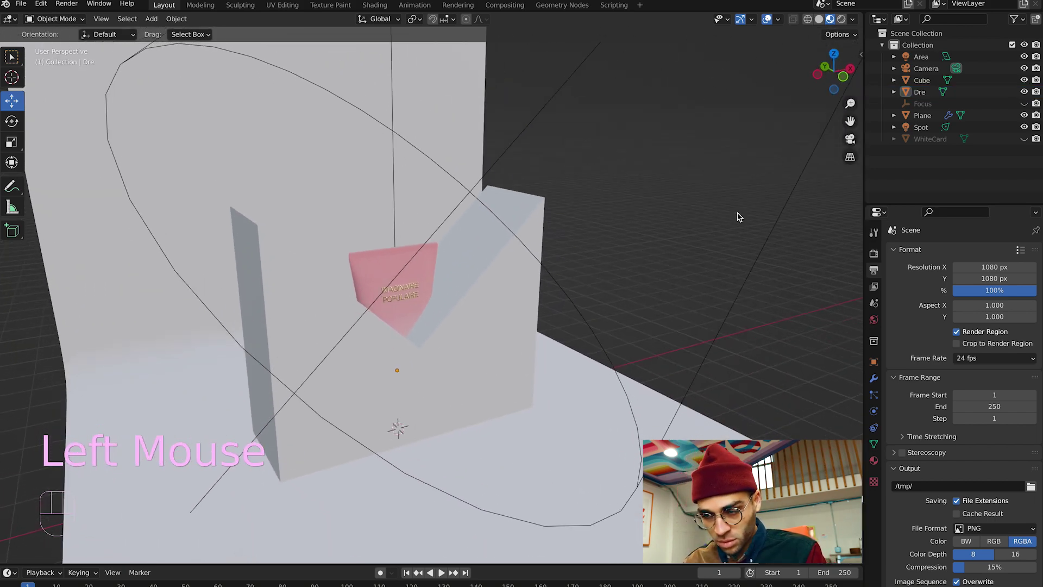
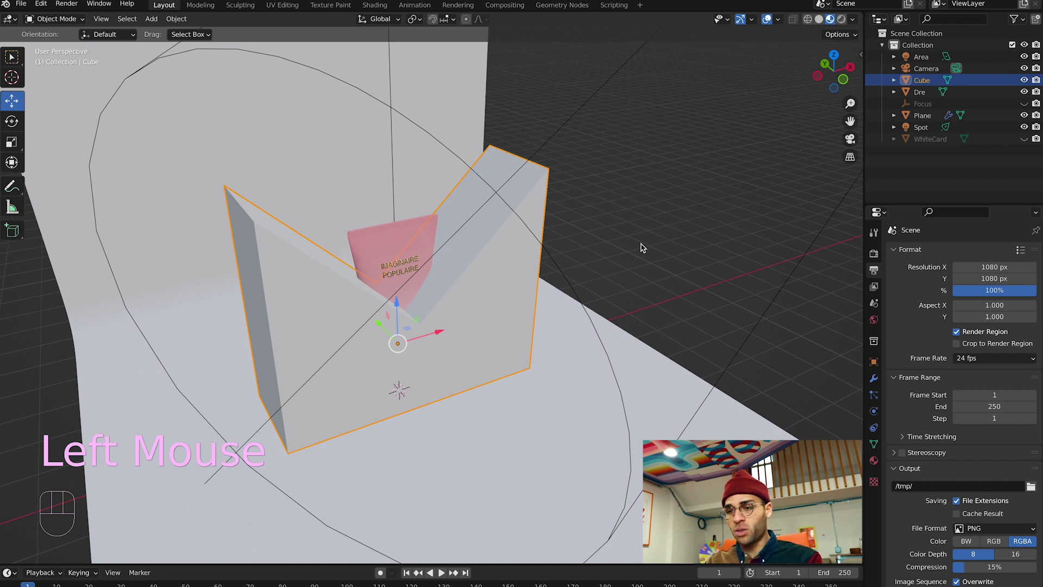
key(s)
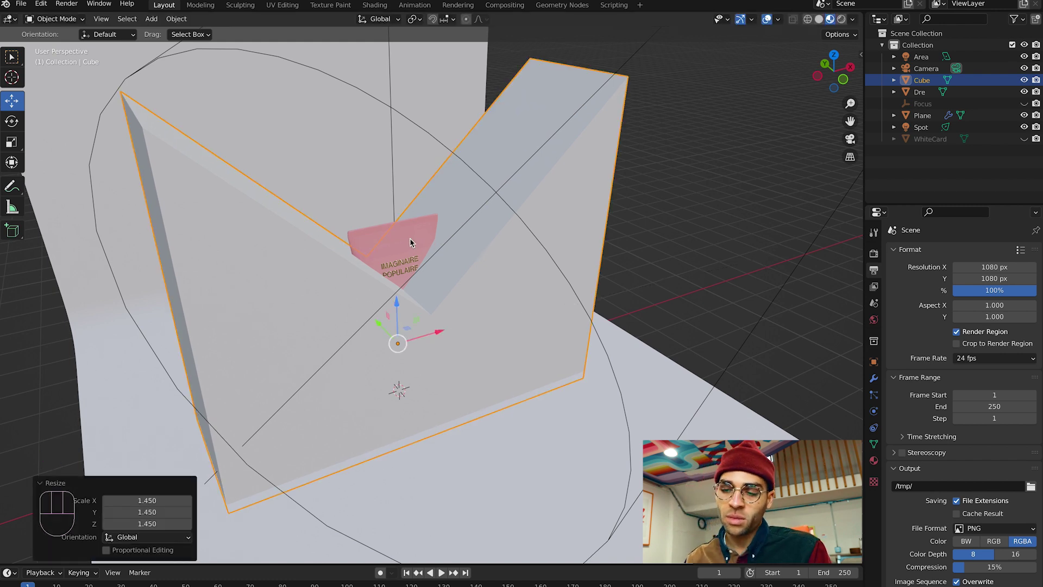
click(398, 241)
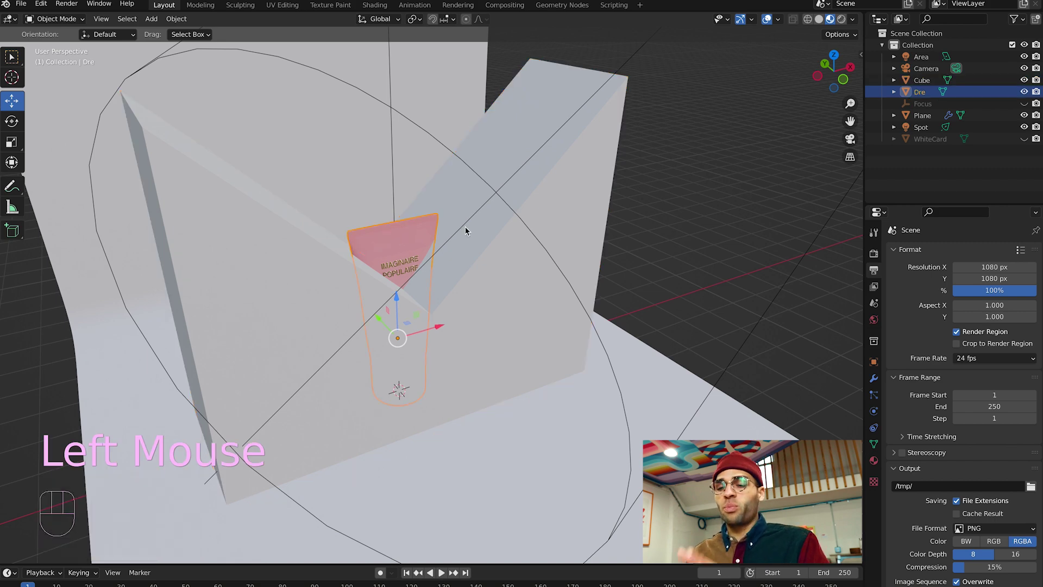
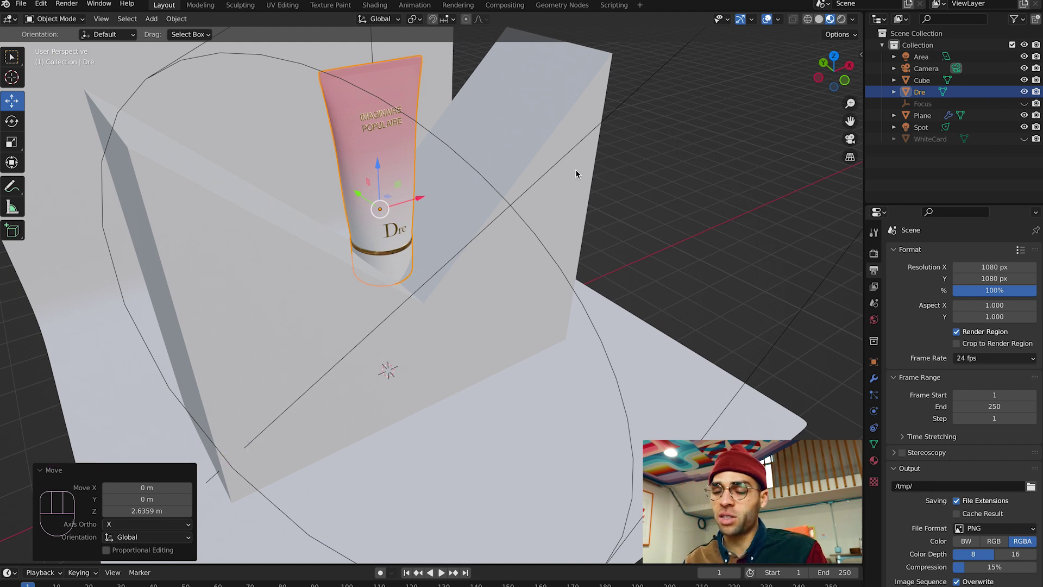
Rotate the Dre tube to lean diagonally and place it between the white card panels
key(r)
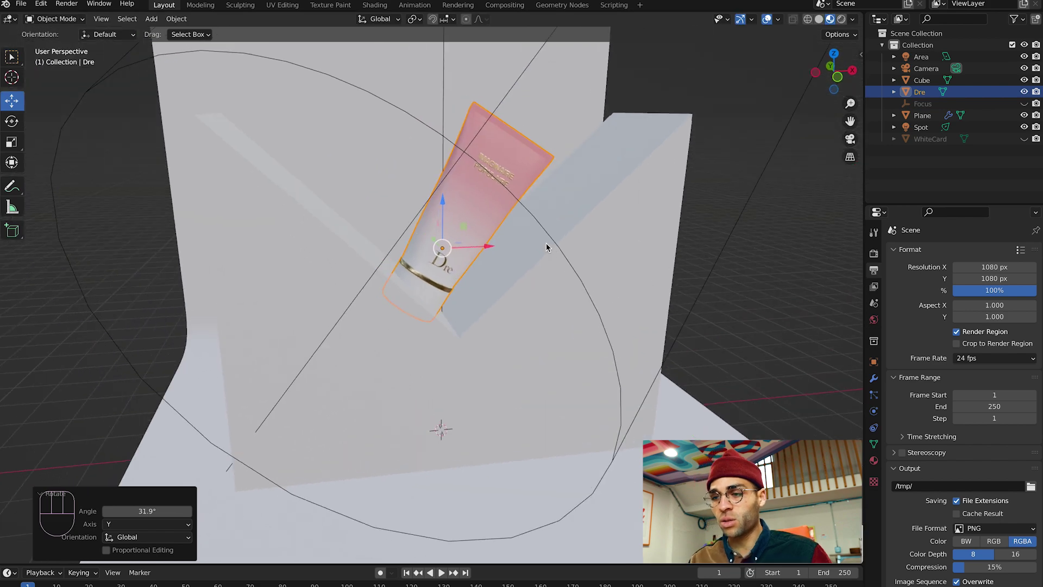
drag(517, 265, 531, 244)
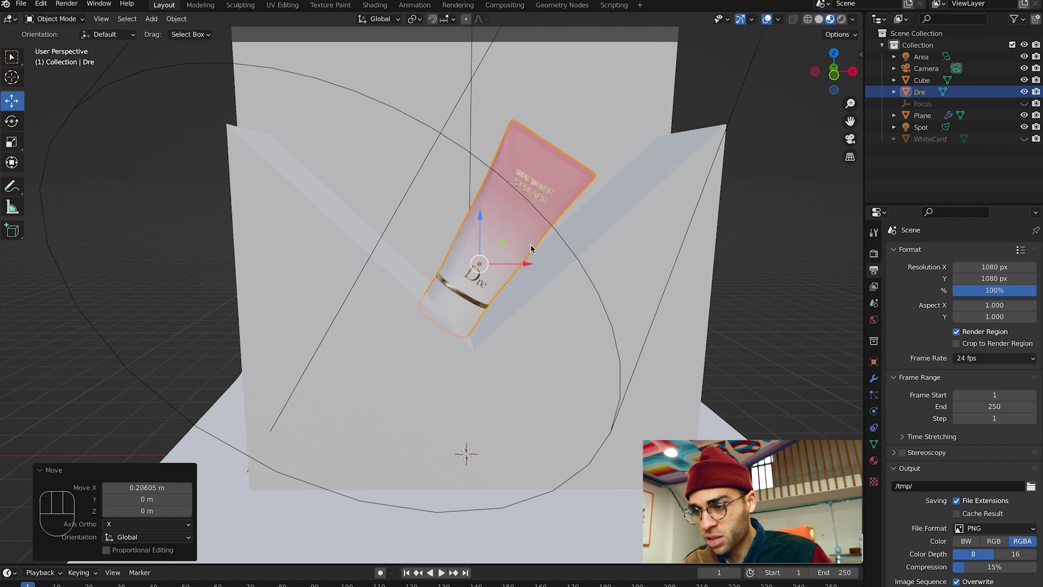
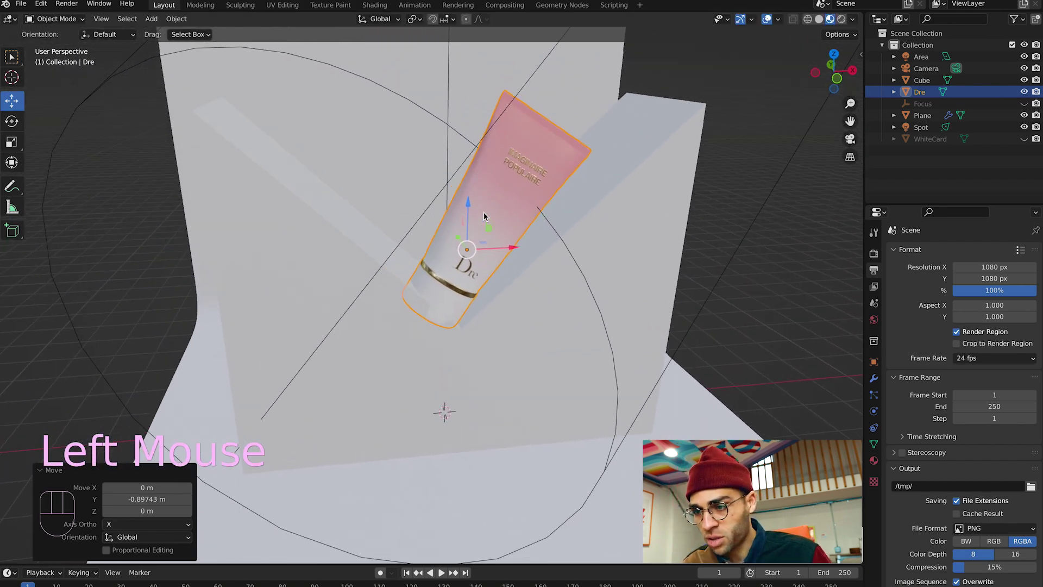
click(471, 218)
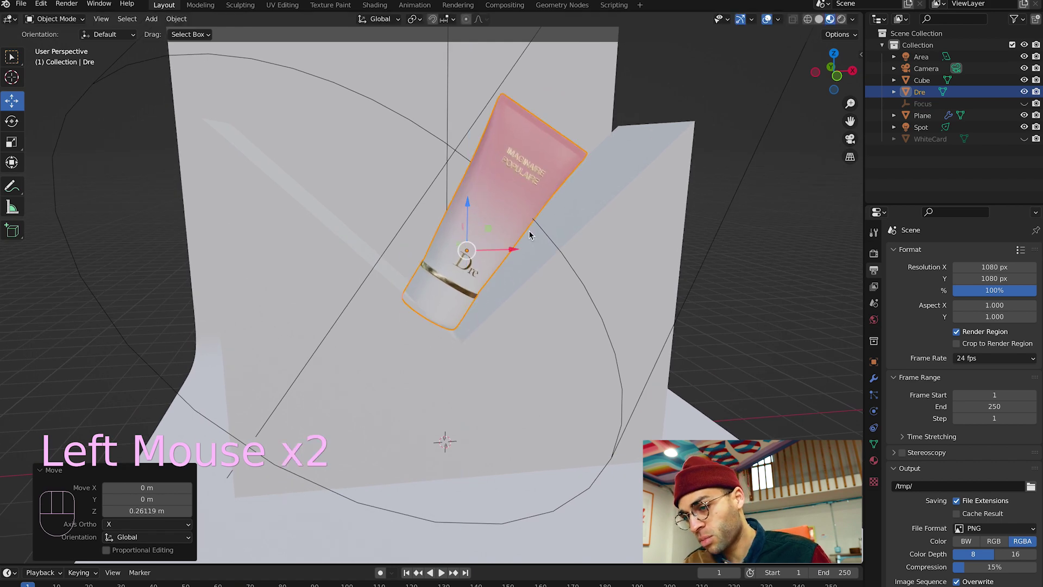
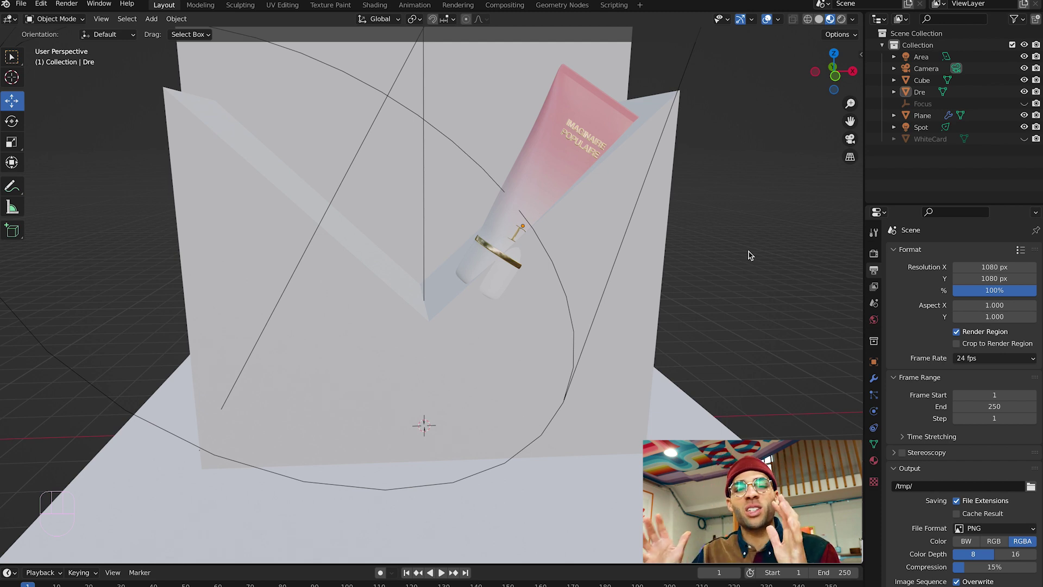
click(543, 148)
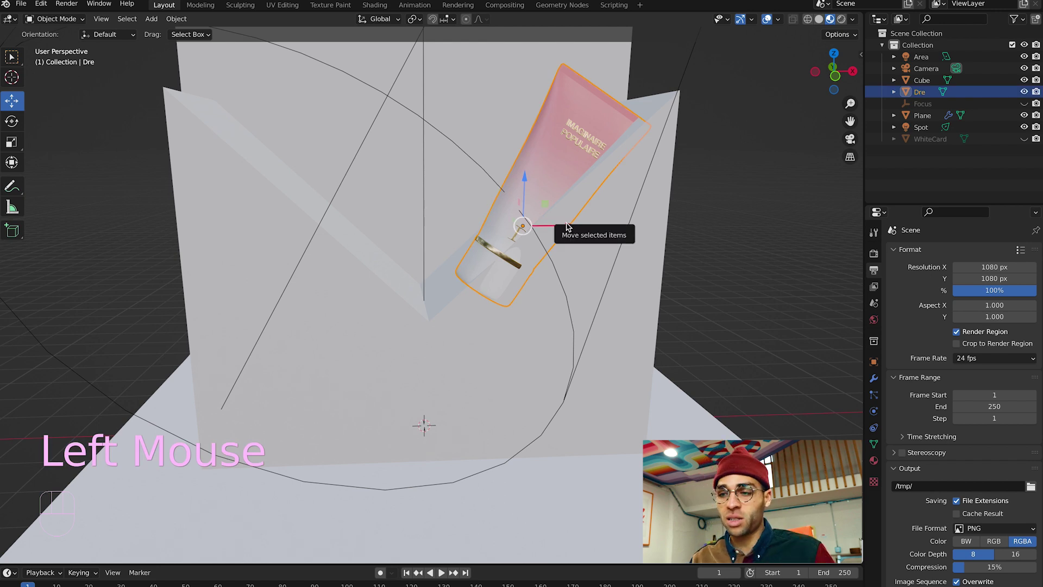
drag(569, 226, 495, 215)
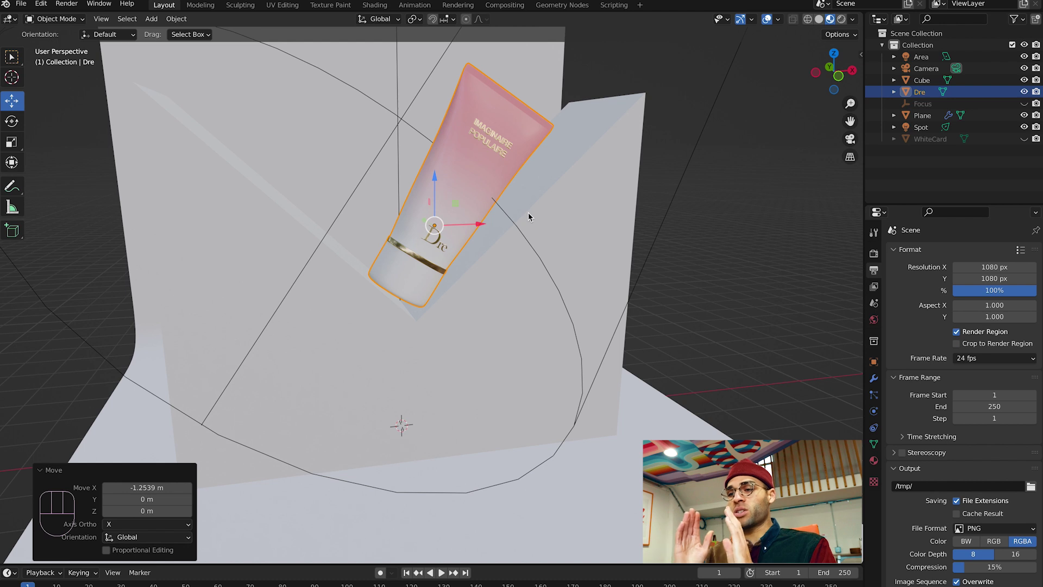
Rotate the tube further around the vertical Z axis and confirm the new angle
key(r)
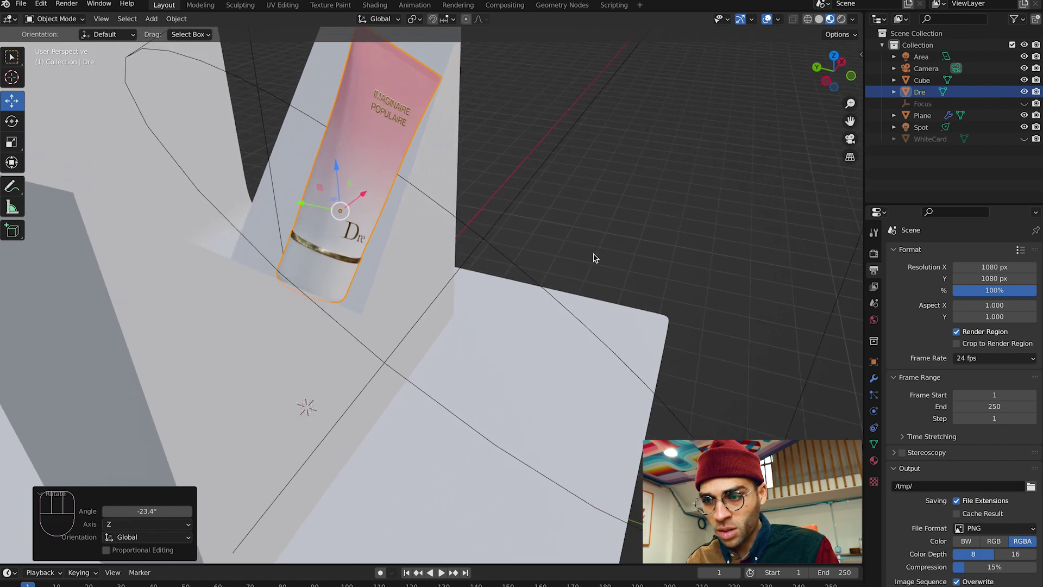
key(r)
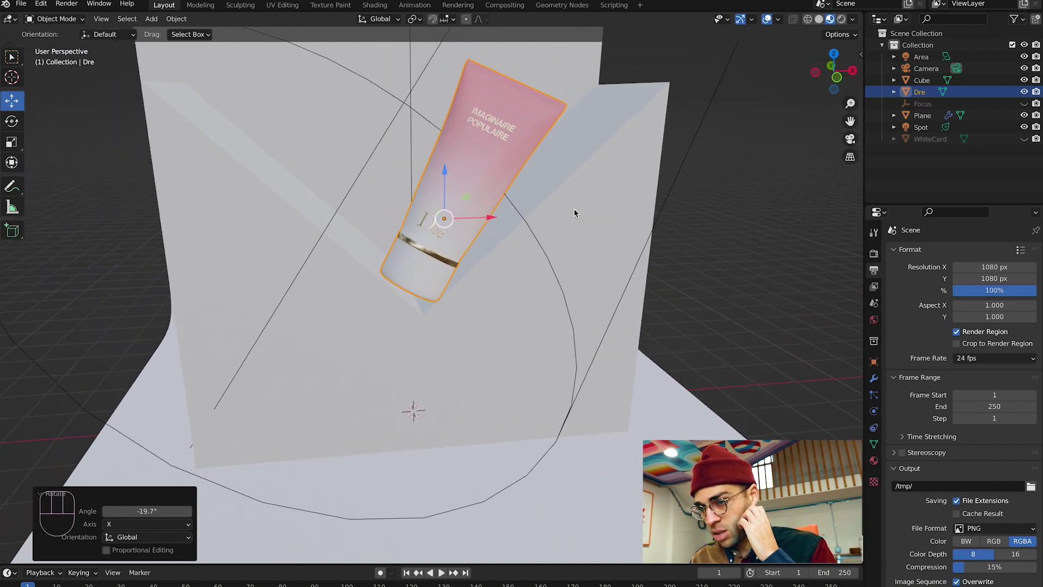
key(r)
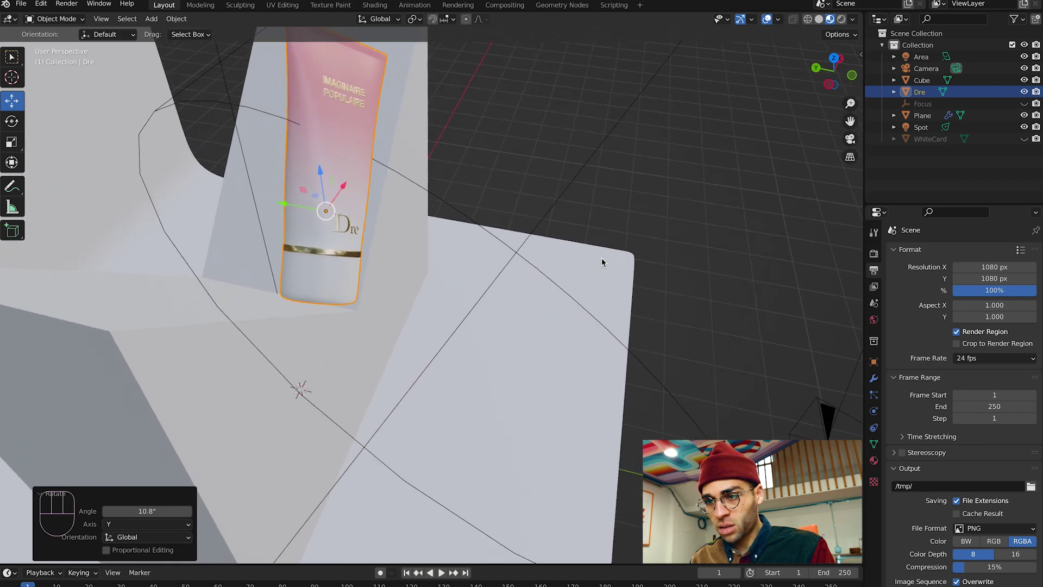
key(r)
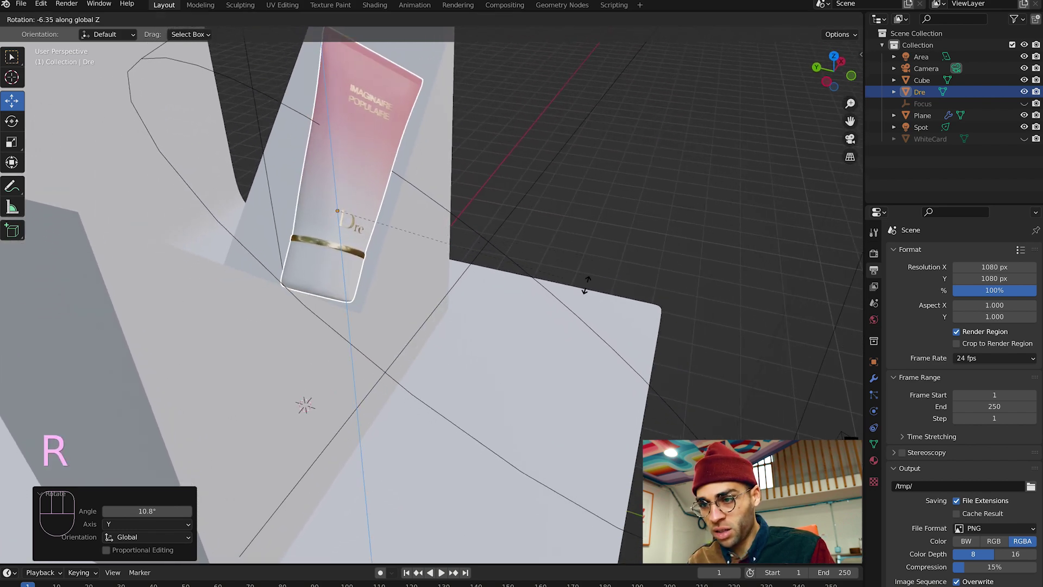
click(650, 183)
Orbit around the set to check the tilted tube from the front
middle_click(651, 183)
middle_click(651, 183)
middle_click(651, 183)
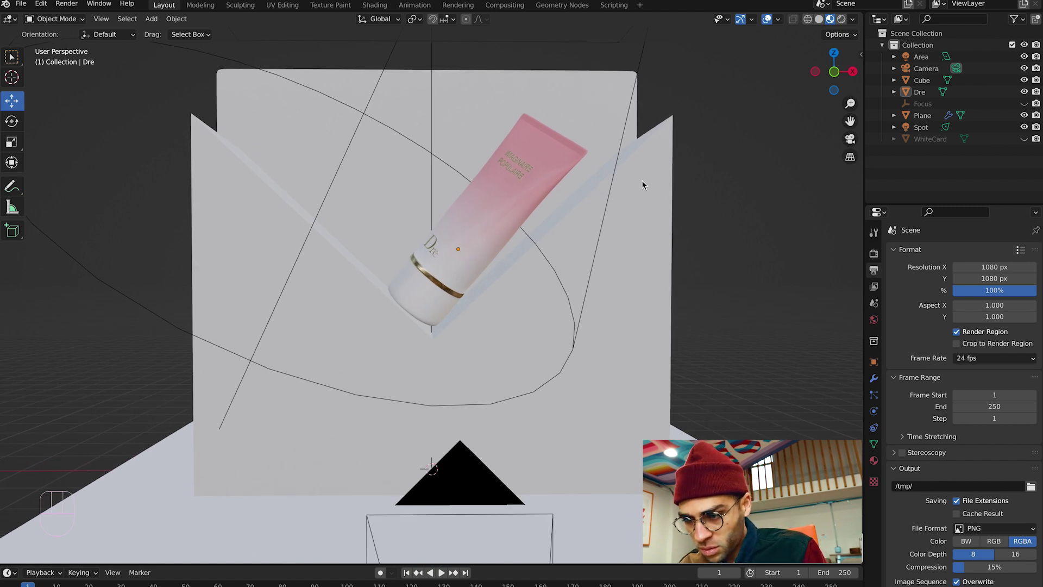
drag(646, 184, 627, 188)
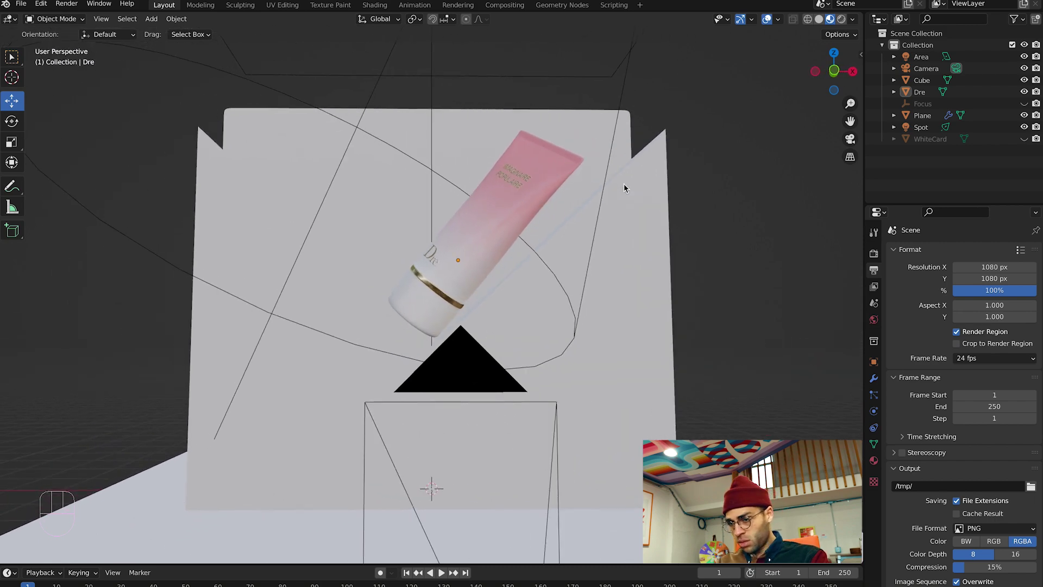
click(483, 148)
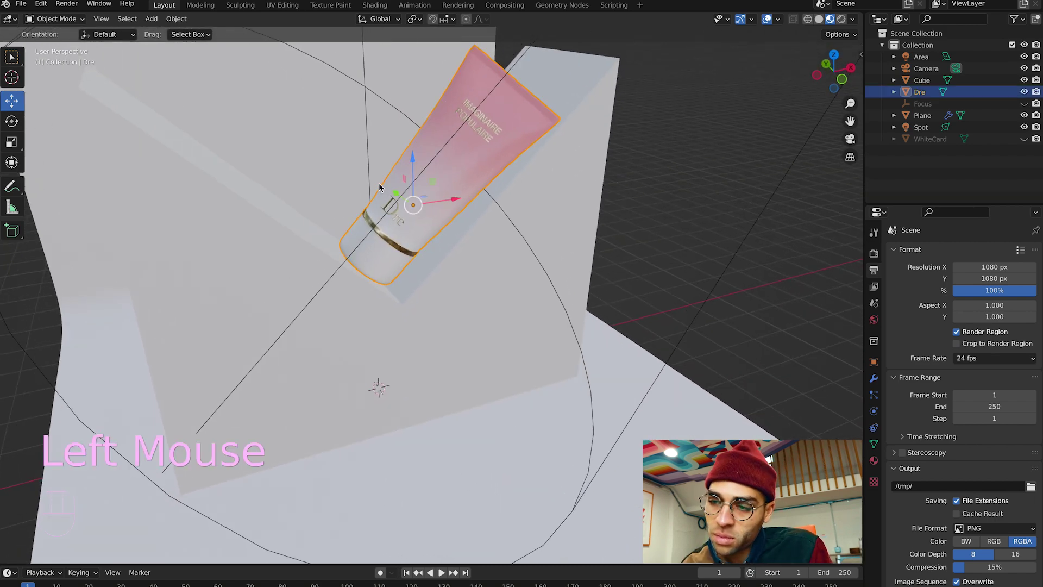
drag(378, 177, 670, 182)
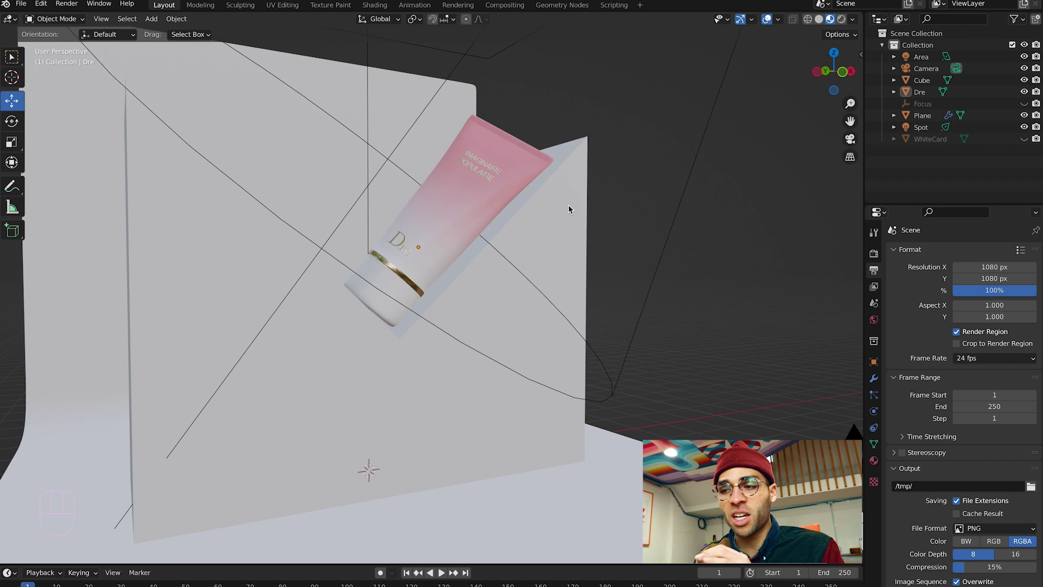
click(586, 198)
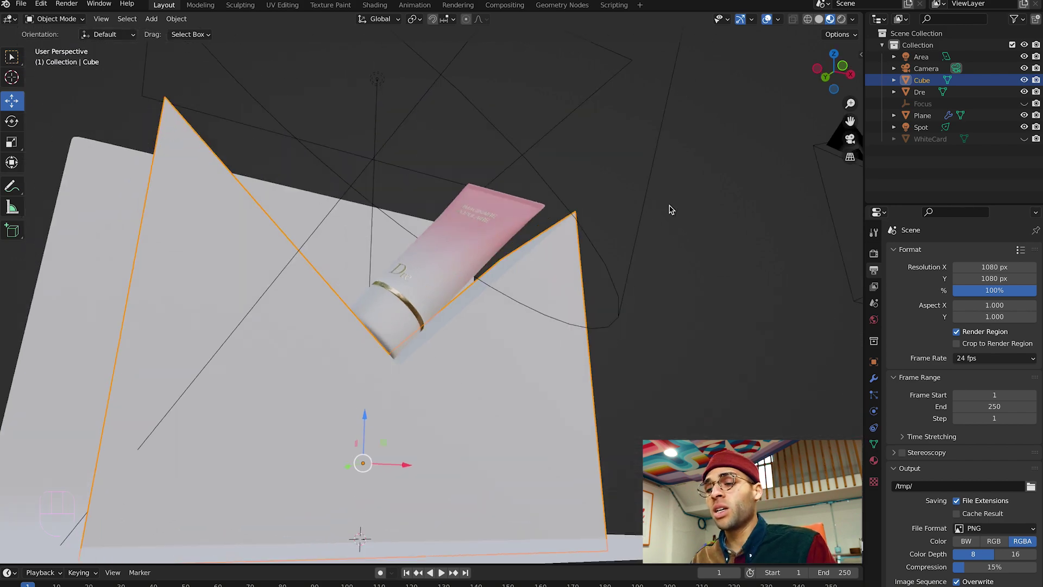
click(671, 173)
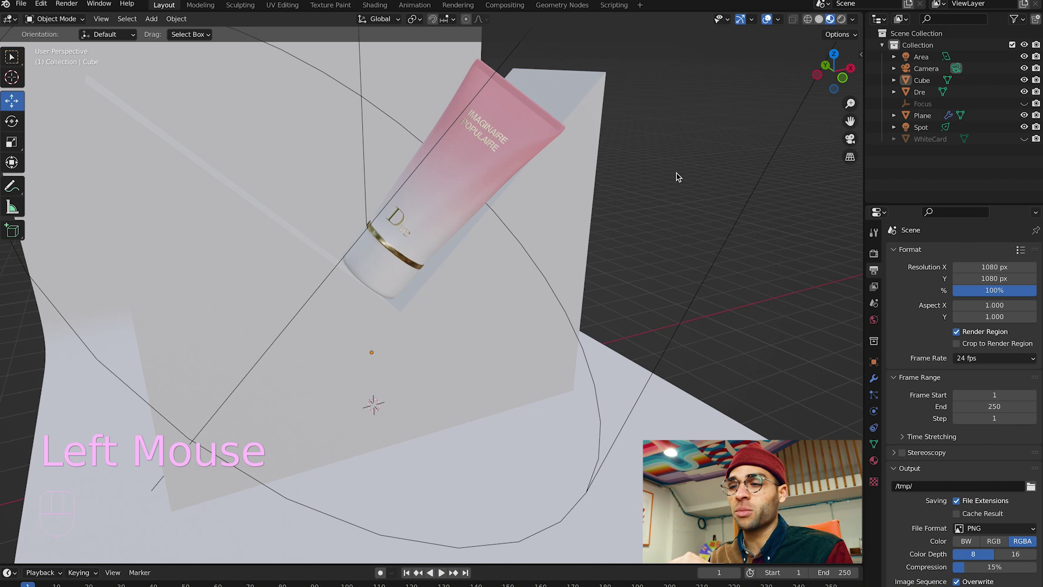
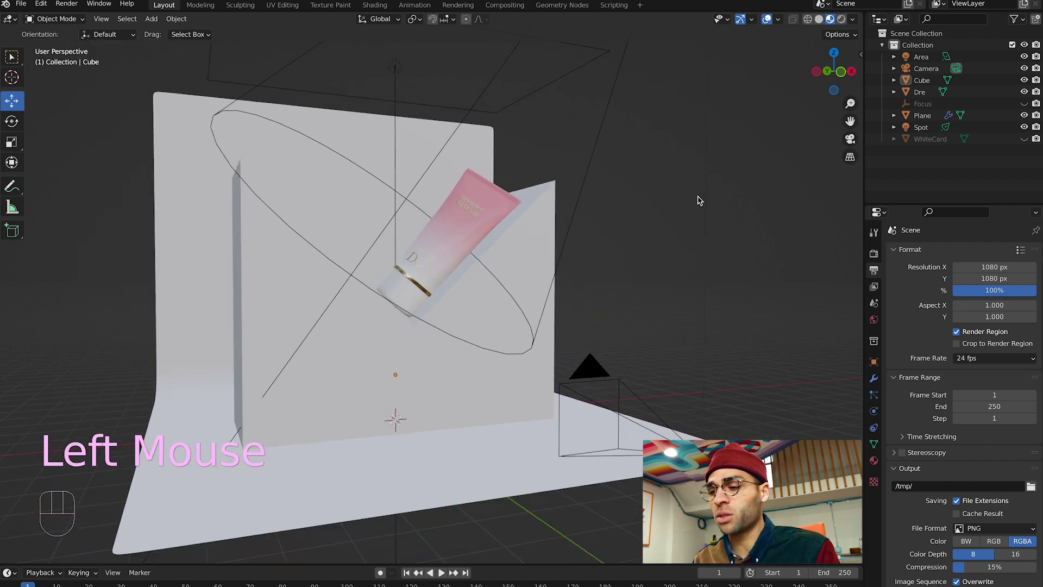
Select the Camera and rotate it several times to aim at the tube and panels
click(596, 368)
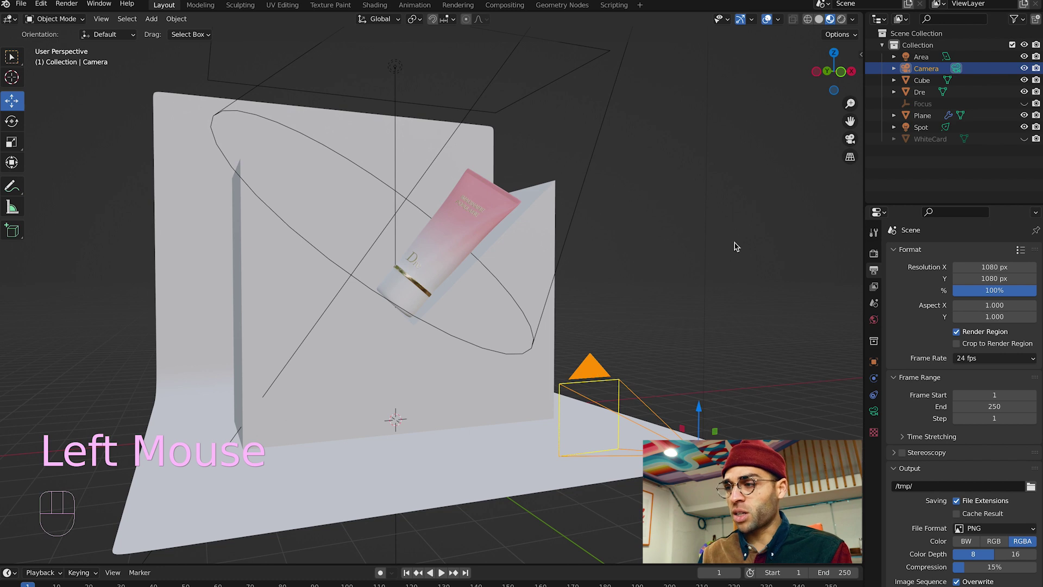
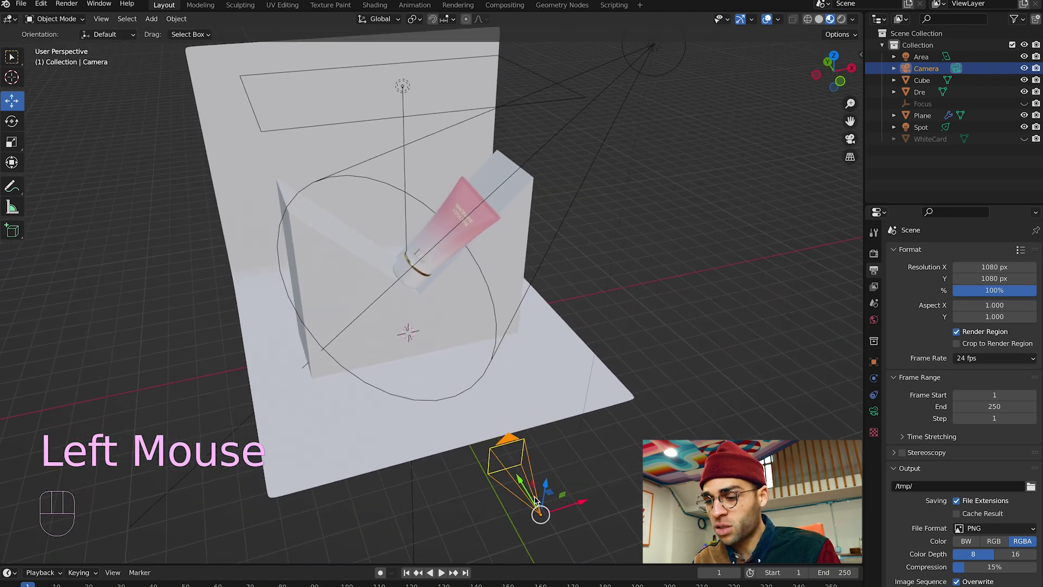
drag(526, 487, 482, 374)
drag(524, 405, 439, 401)
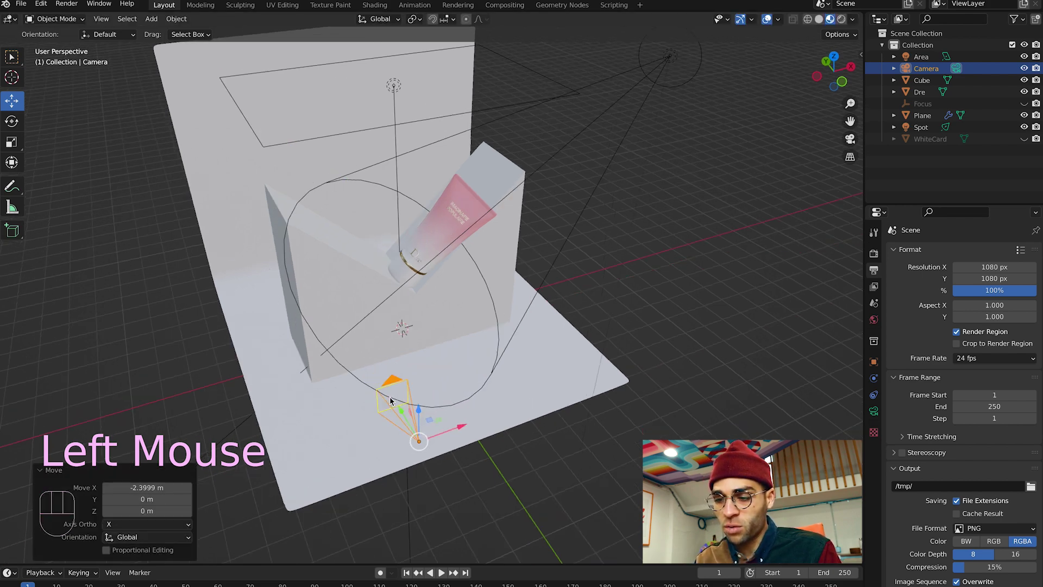
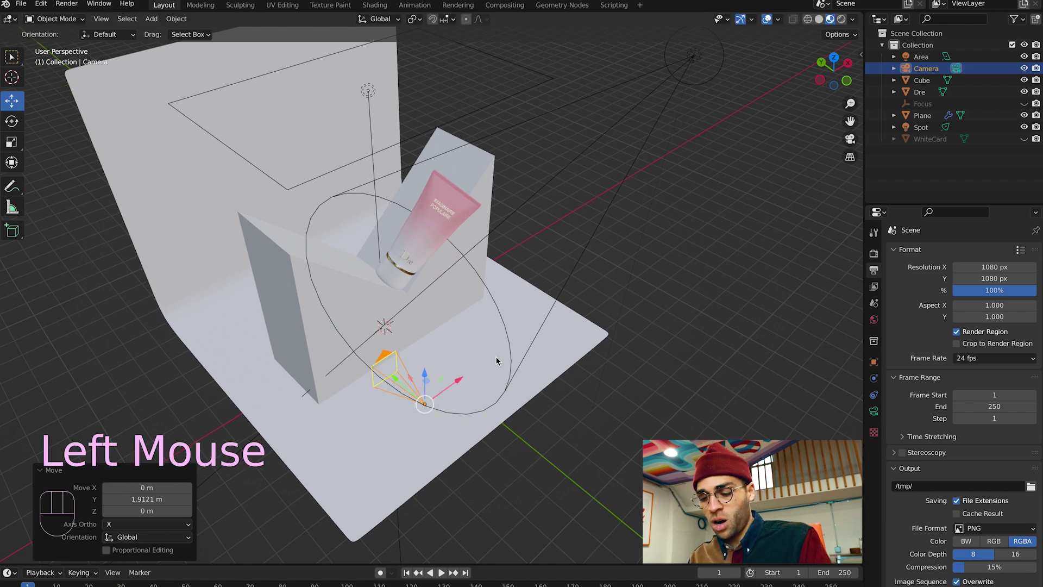
key(r)
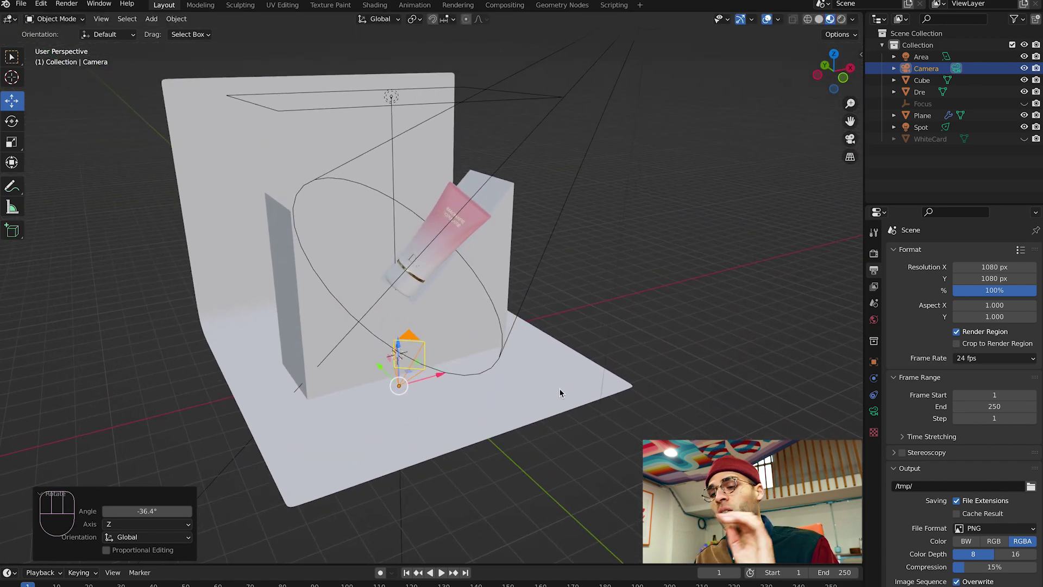
key(r)
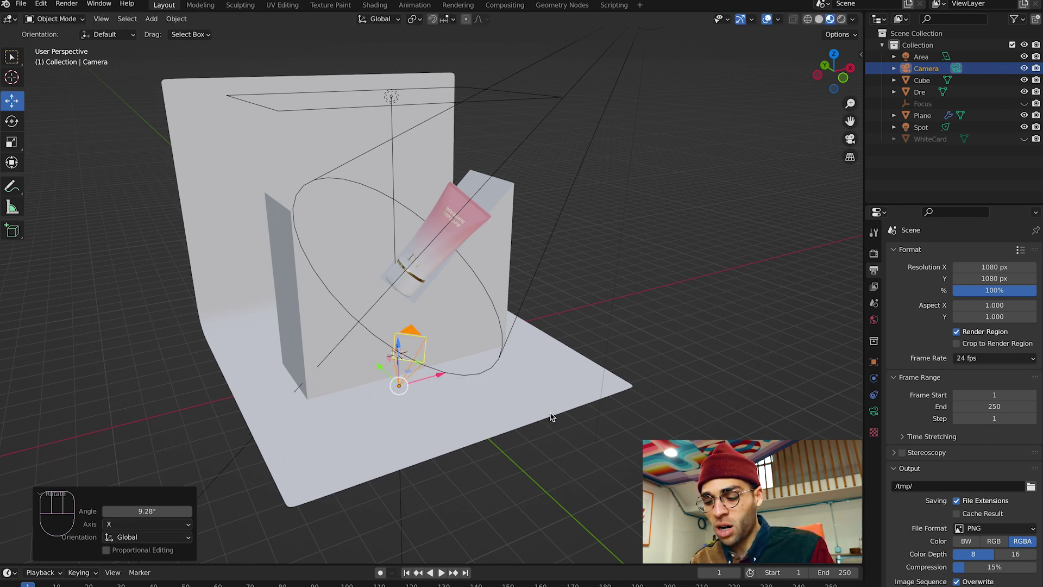
key(r)
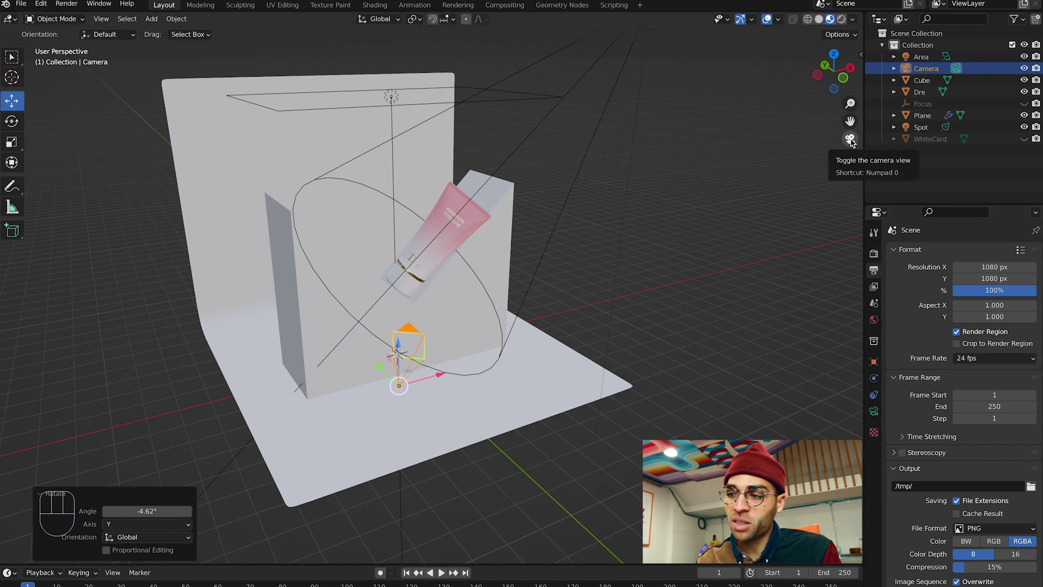
Switch into camera view and confirm Depth of Field targets the Focus object
click(854, 141)
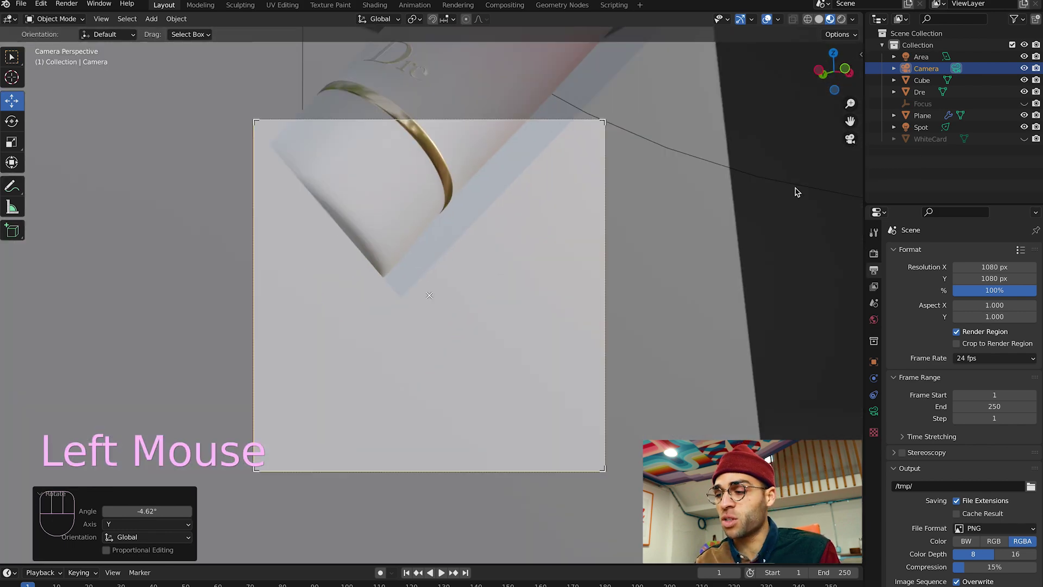
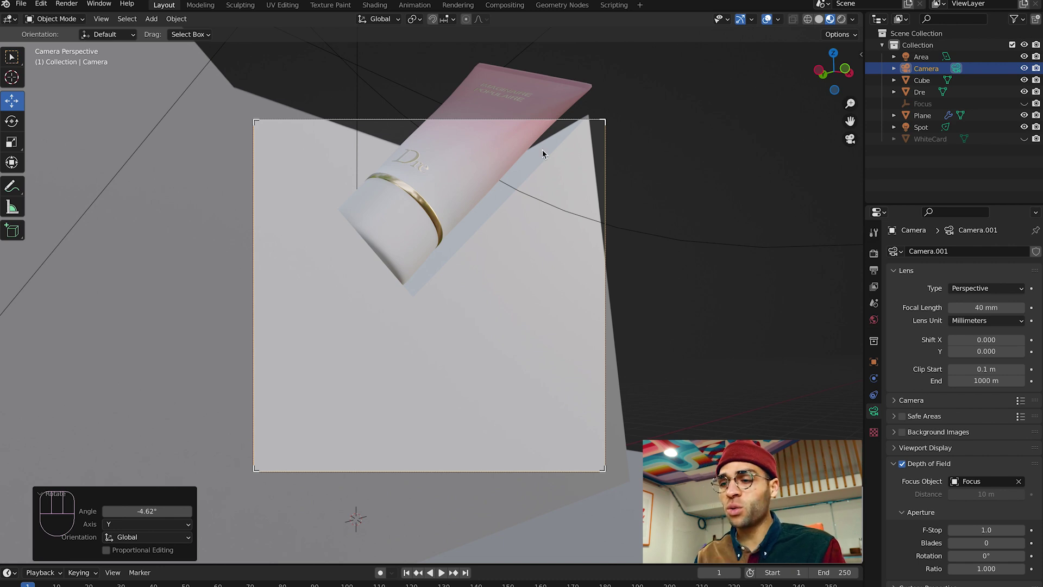
click(852, 143)
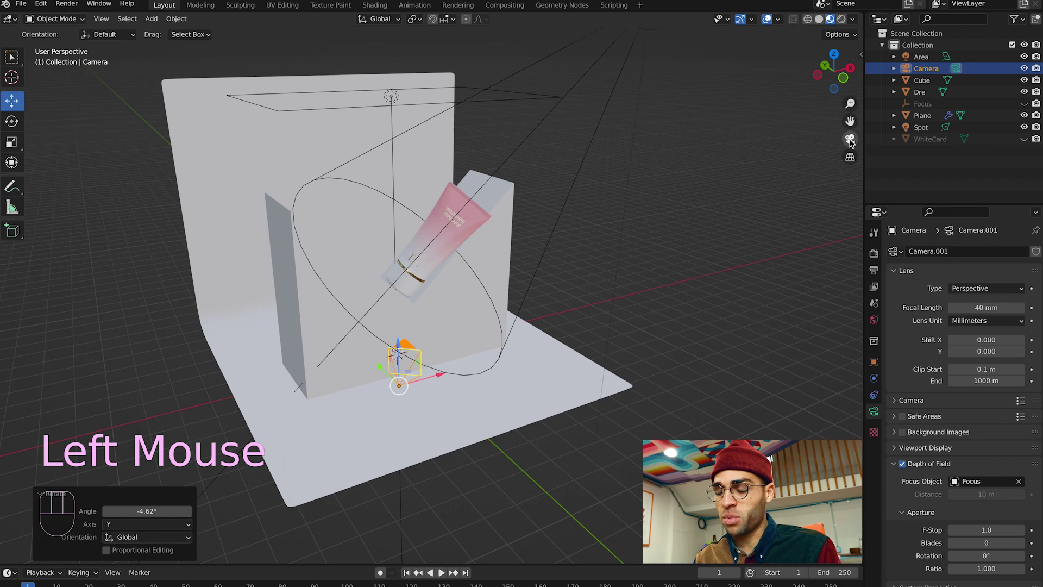
click(852, 143)
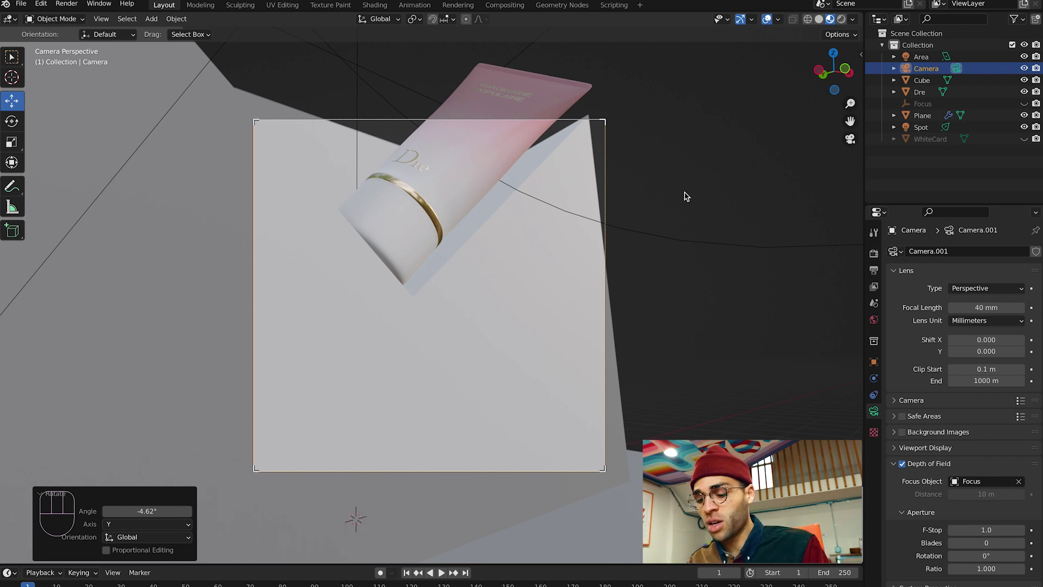
Move the camera with G to frame the tilted upper pink part of the tube
key(g)
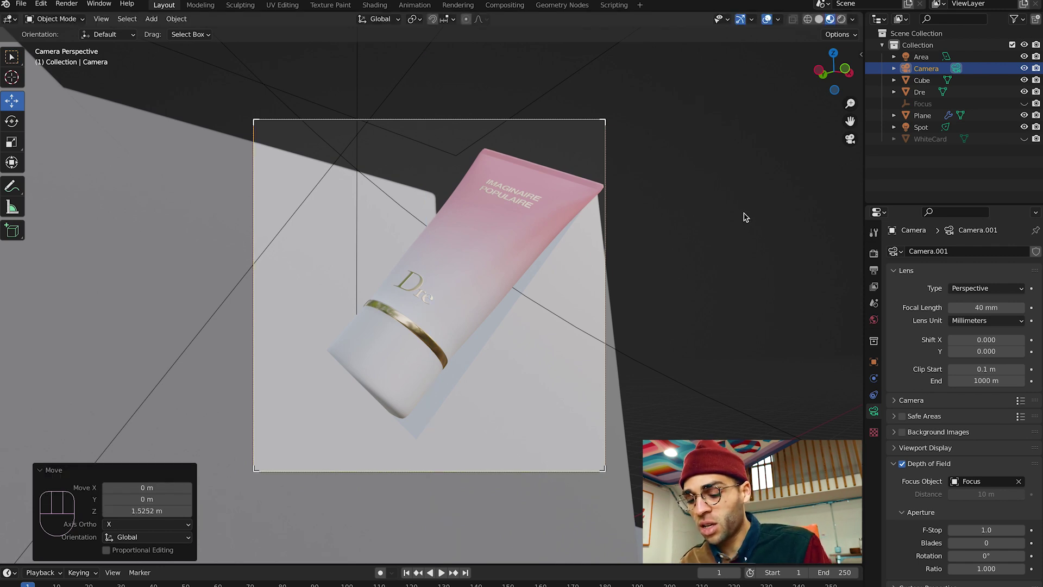
key(g)
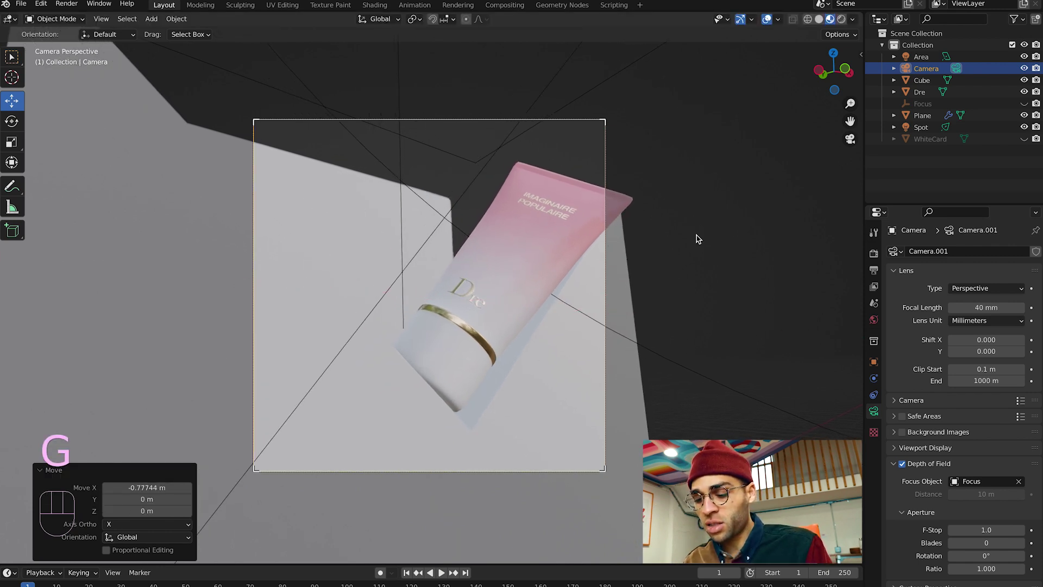
key(g)
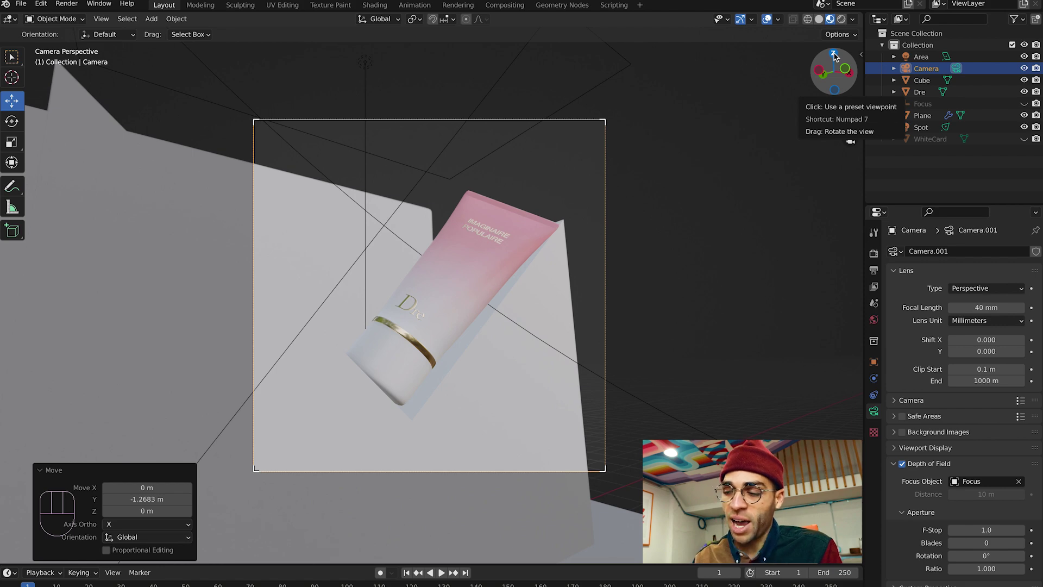
Check the shot from top and camera views, undoing a trial move along X
click(835, 56)
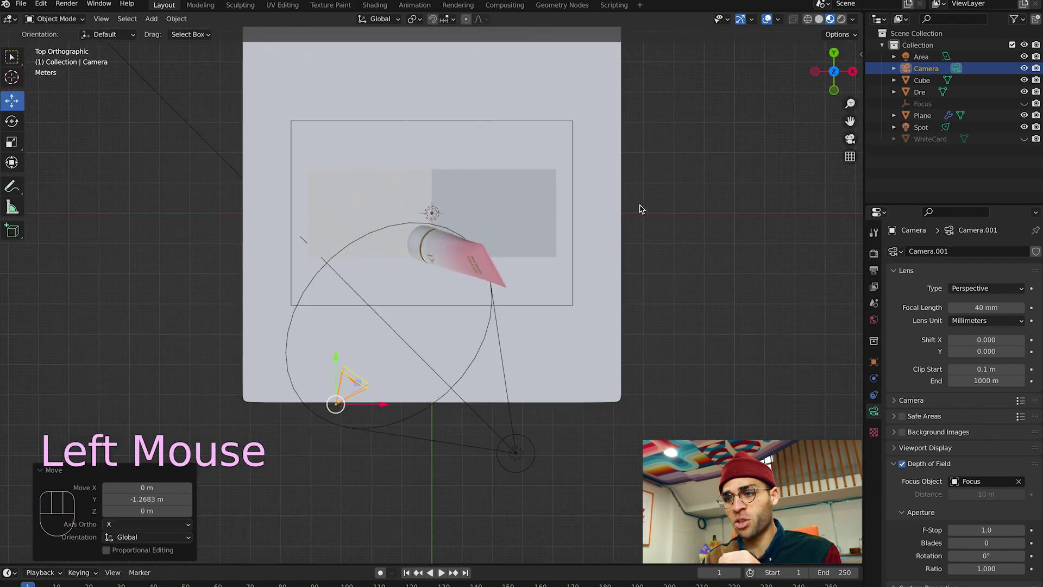
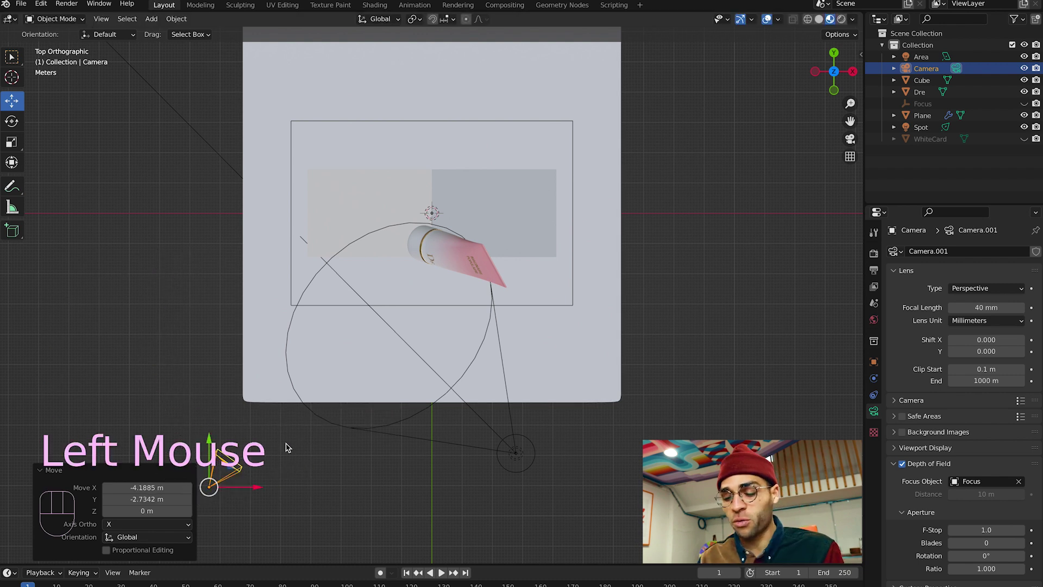
key(super+z)
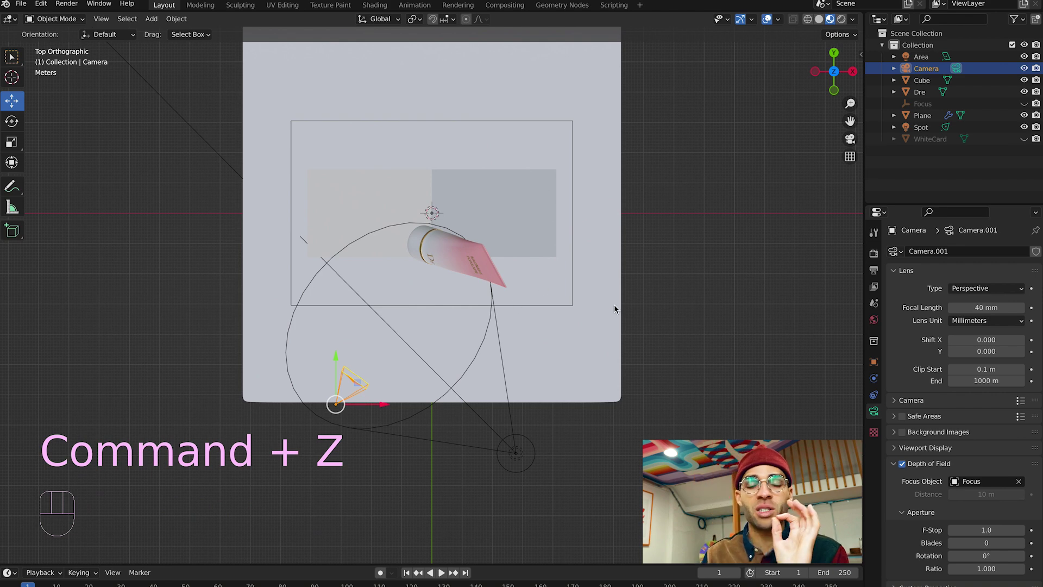
click(737, 266)
click(854, 141)
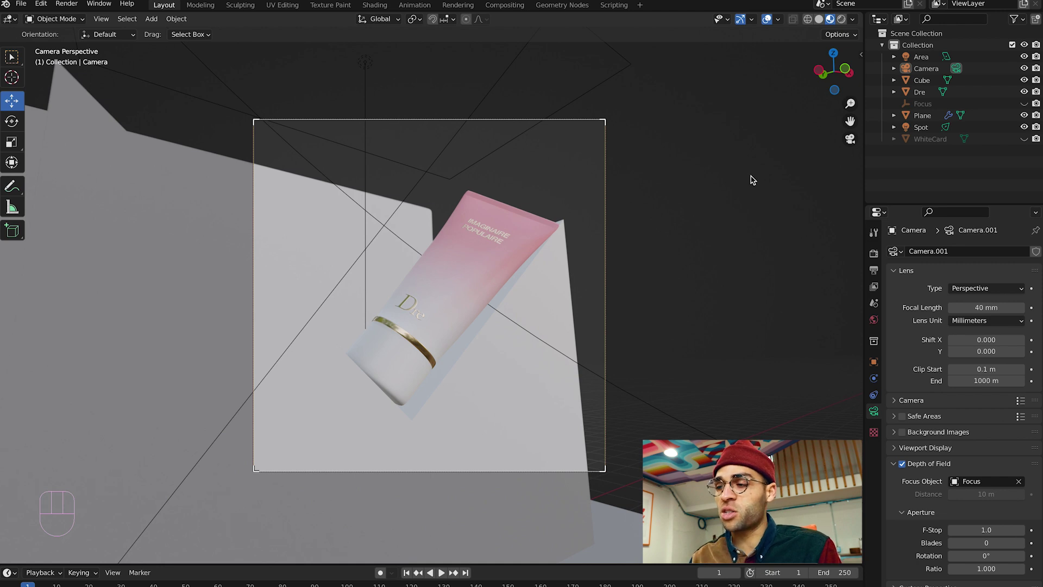
key(g)
key(x)
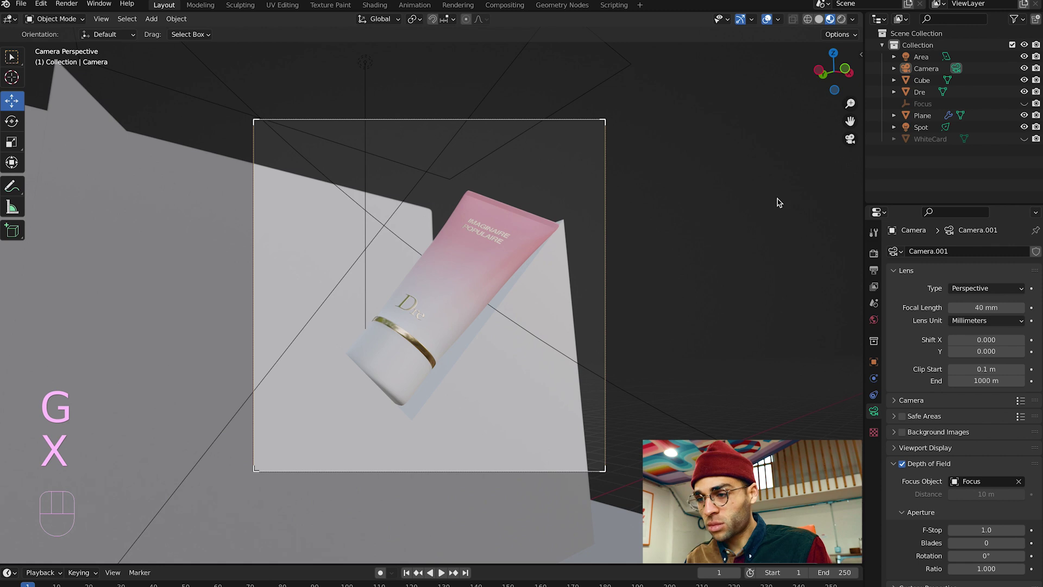
key(g)
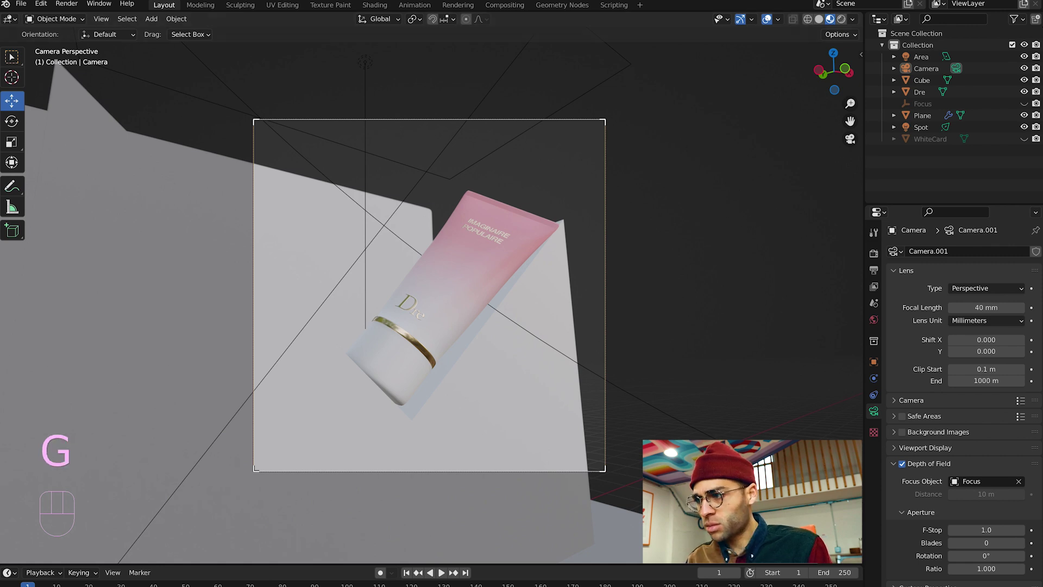
Select the Camera in the Outliner, adjust its position and begin rotating it
click(932, 72)
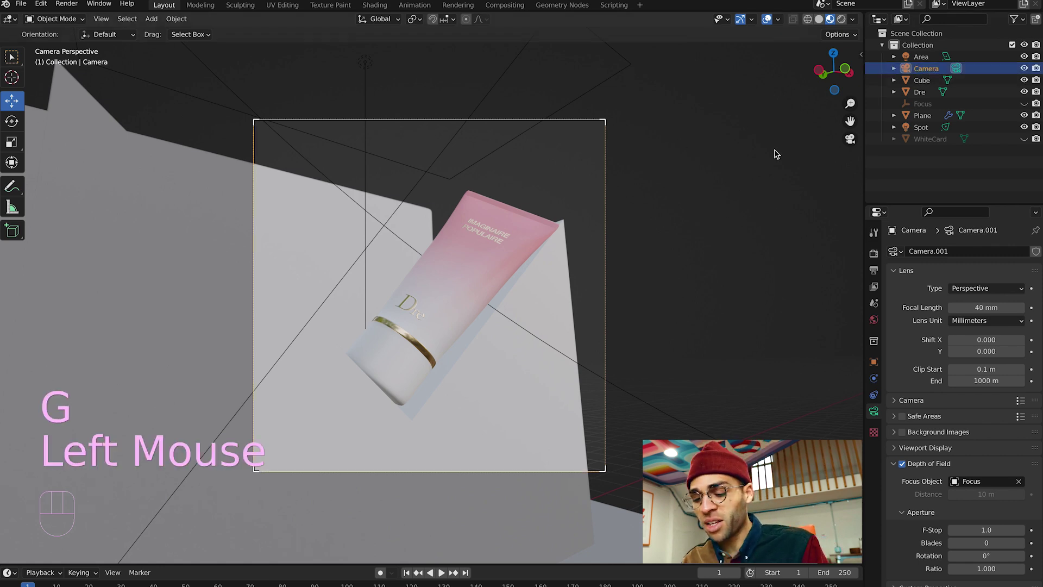
key(g)
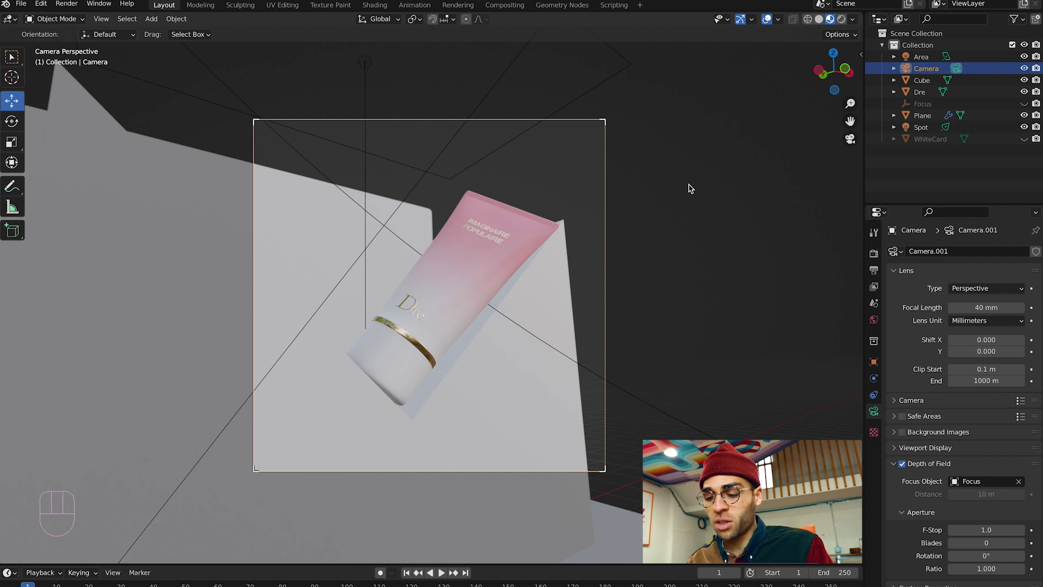
key(r)
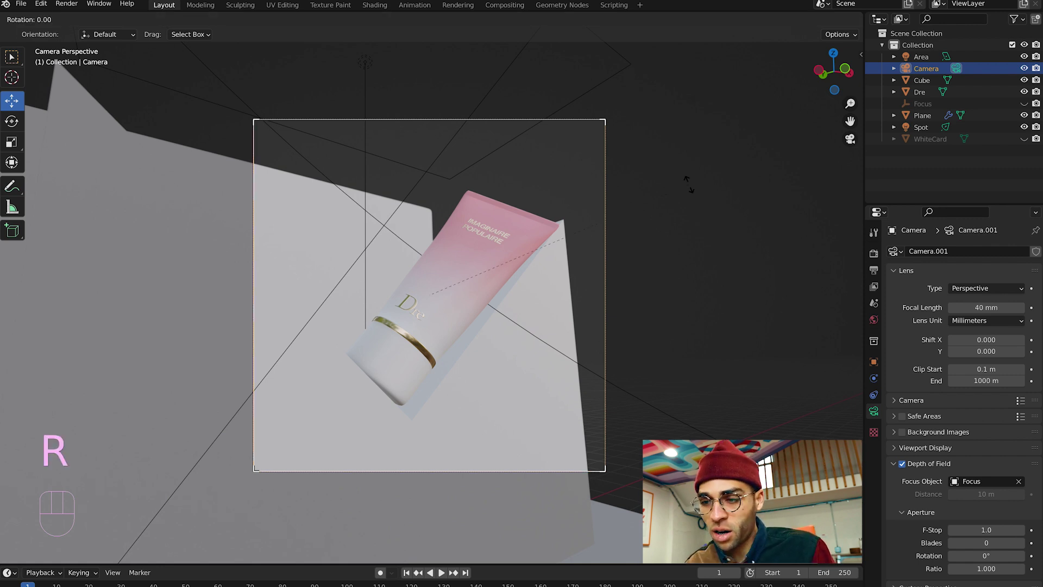
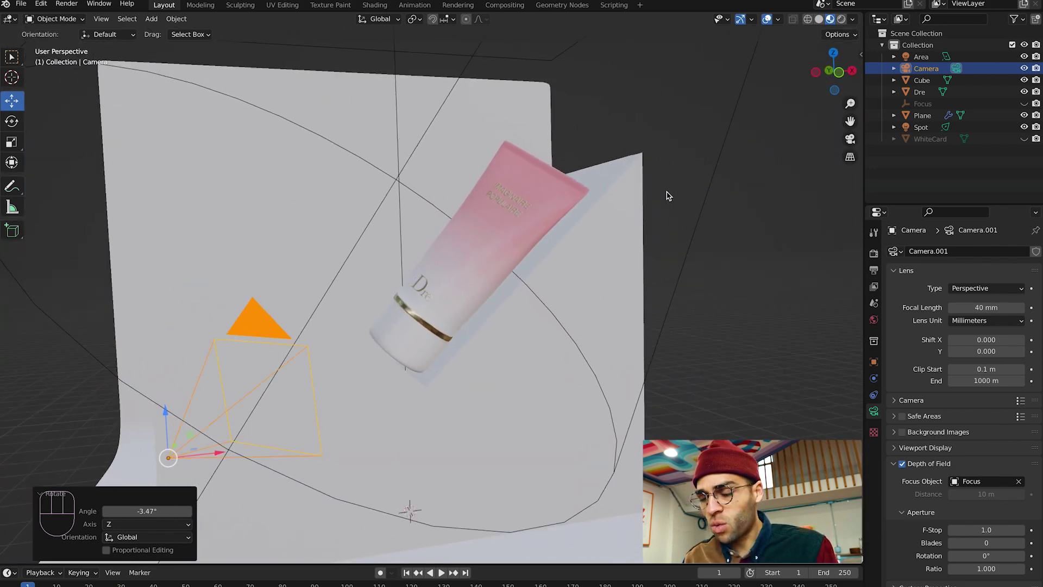
Select the folded white card Cube and check it through the camera view
click(539, 186)
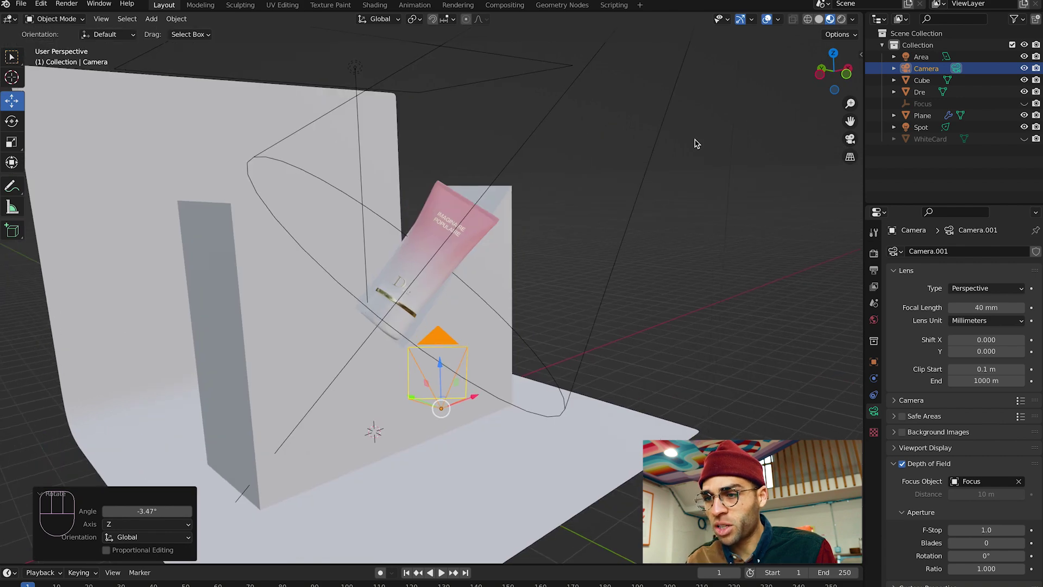
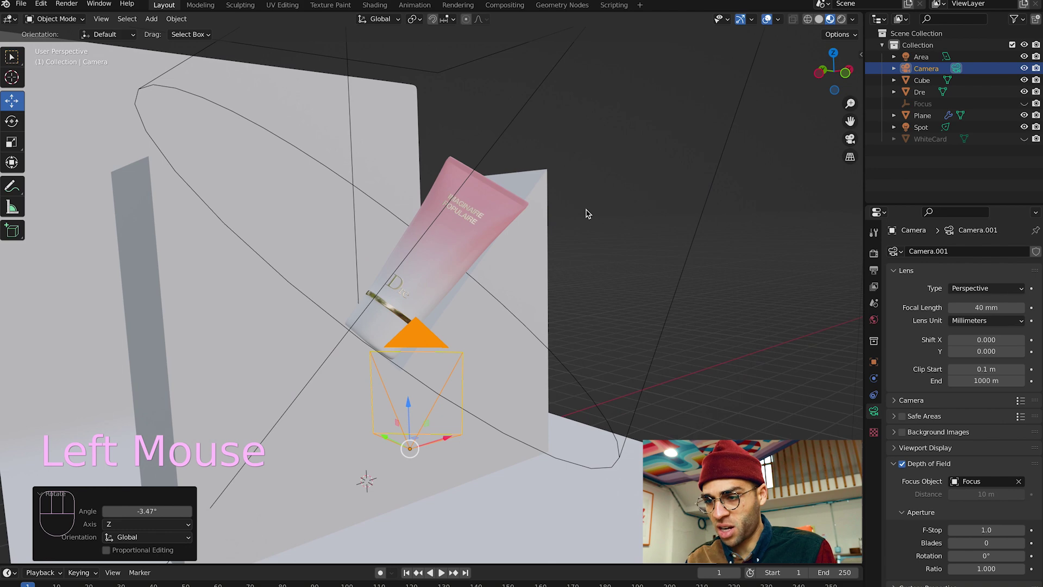
click(543, 243)
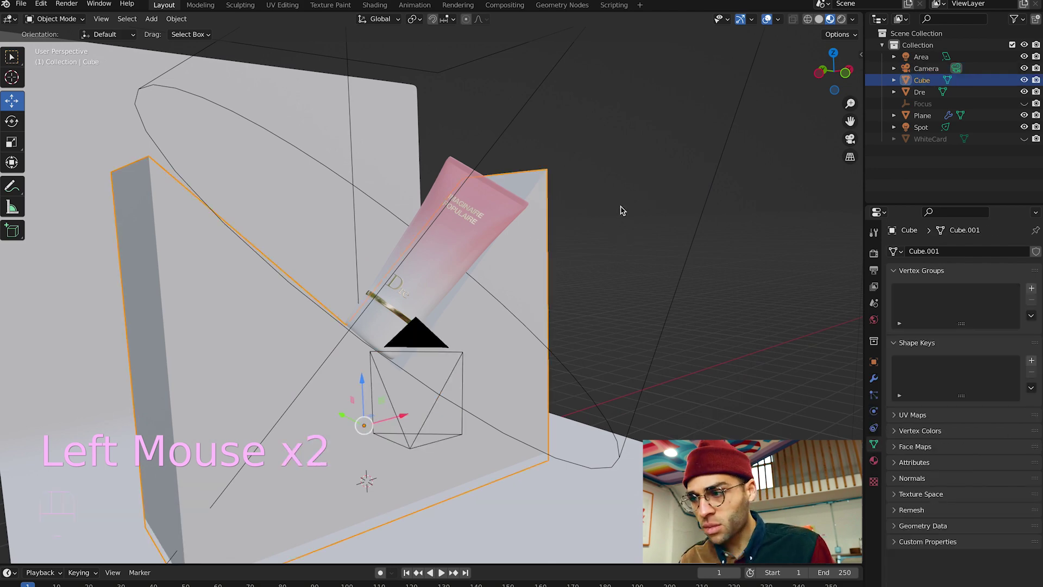
click(855, 140)
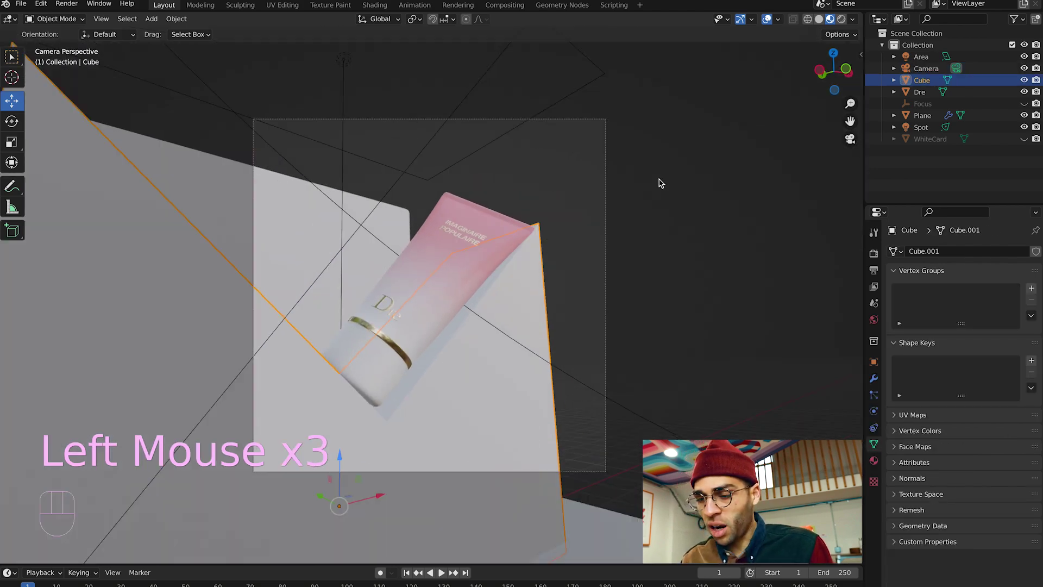
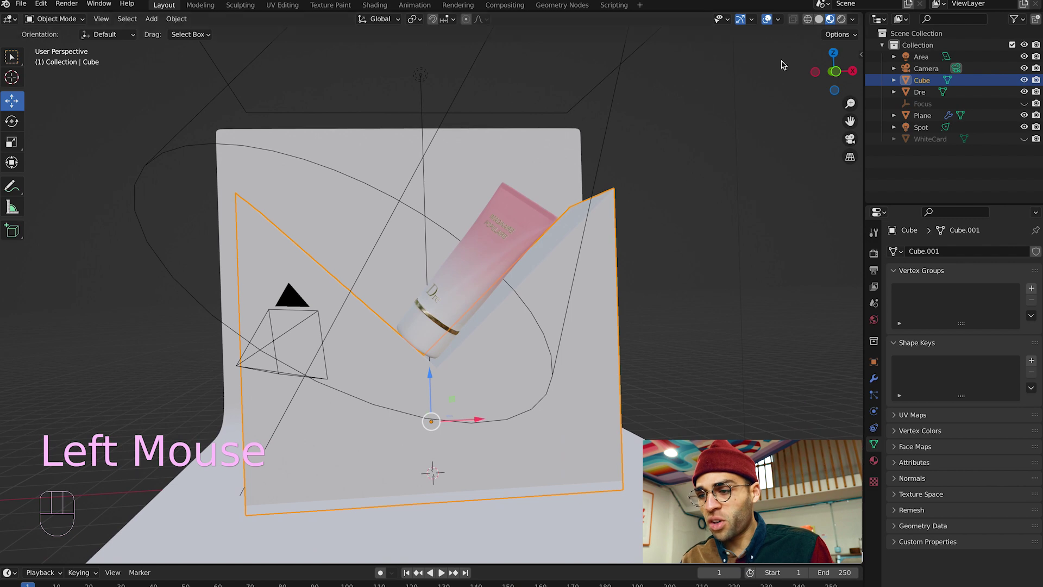
click(659, 194)
click(608, 235)
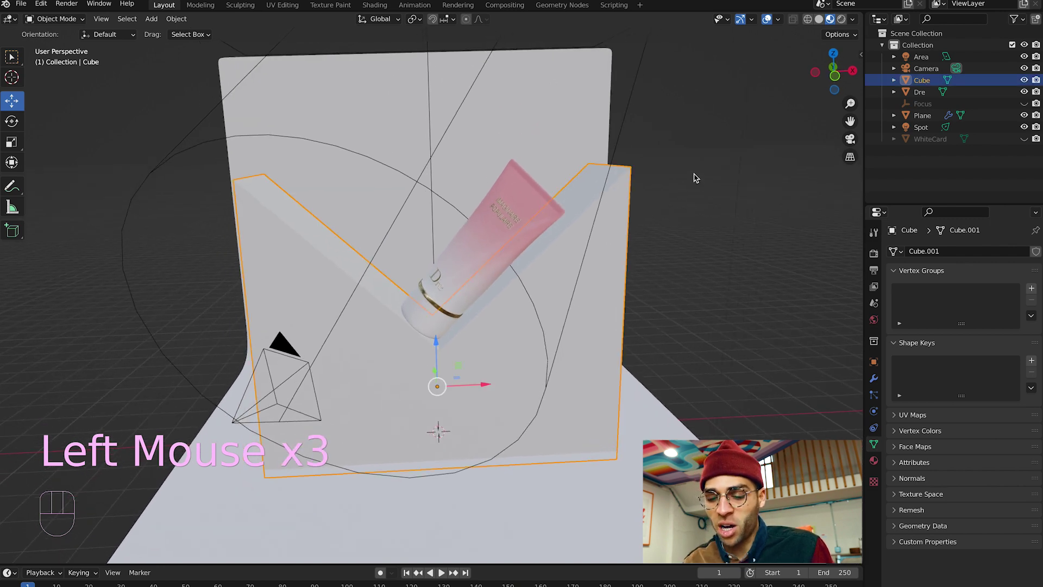
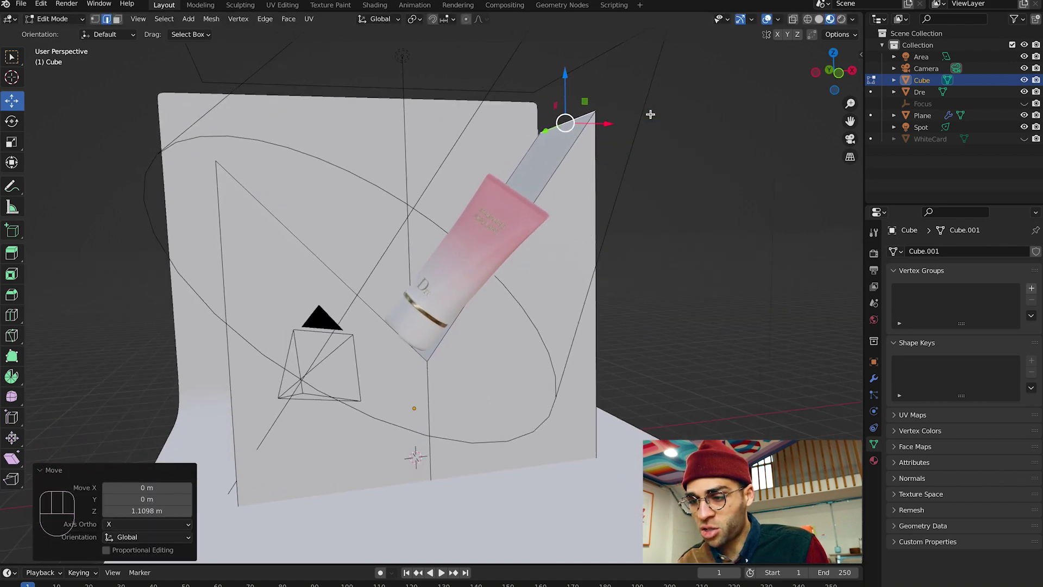
Raise the folded card's peak vertices in Edit Mode and check the result from the camera
key(Tab)
click(749, 190)
click(855, 144)
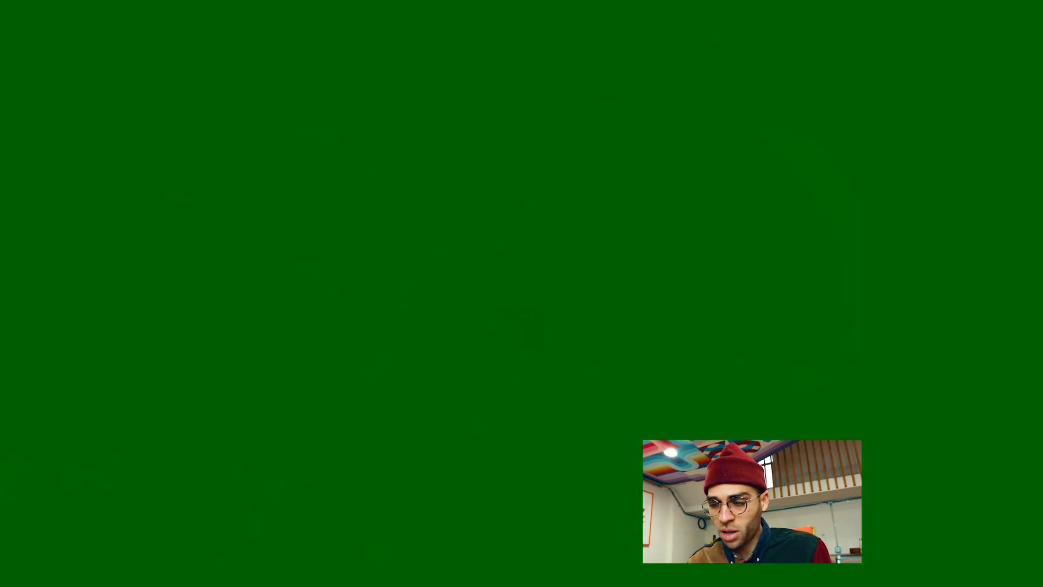
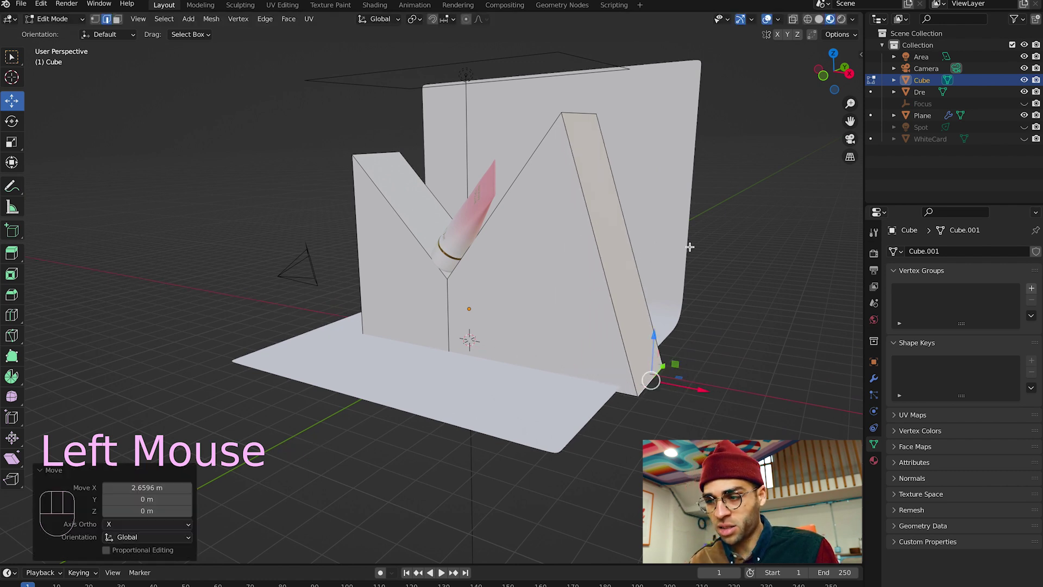
key(Tab)
click(853, 142)
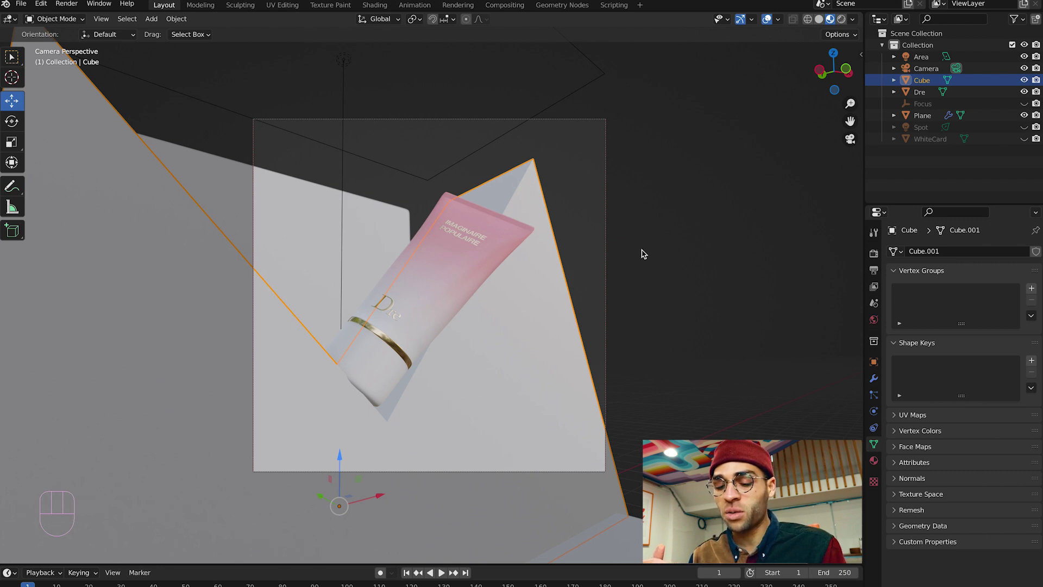
Slide the card's selected vertices about 7.6 m along the X axis
key(Tab)
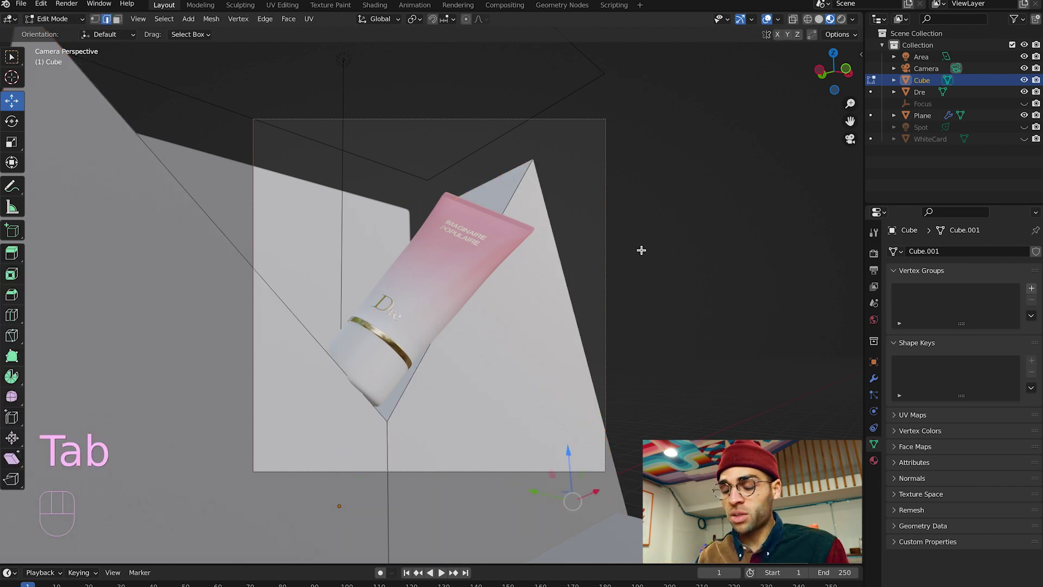
key(g)
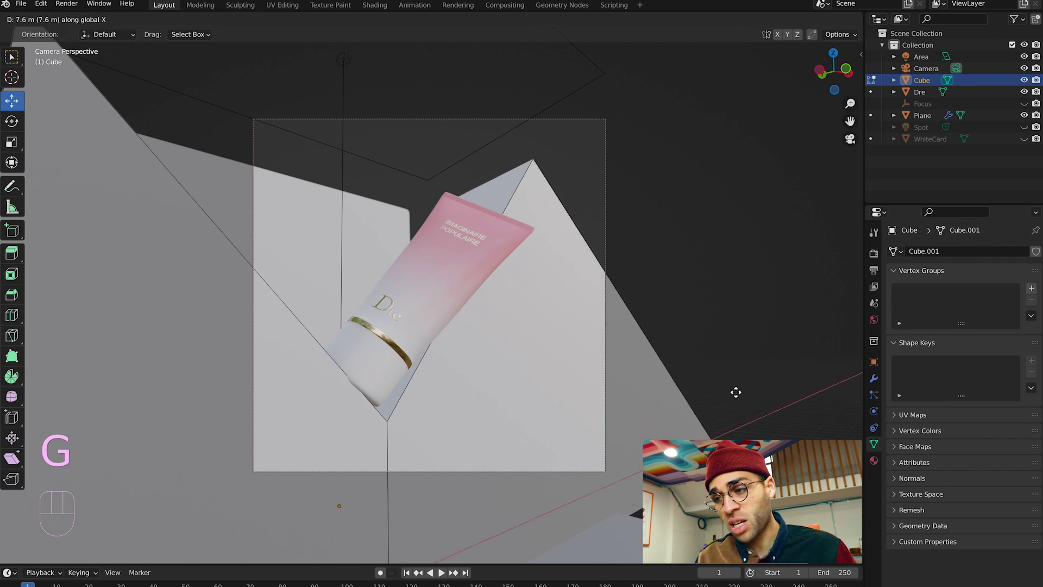
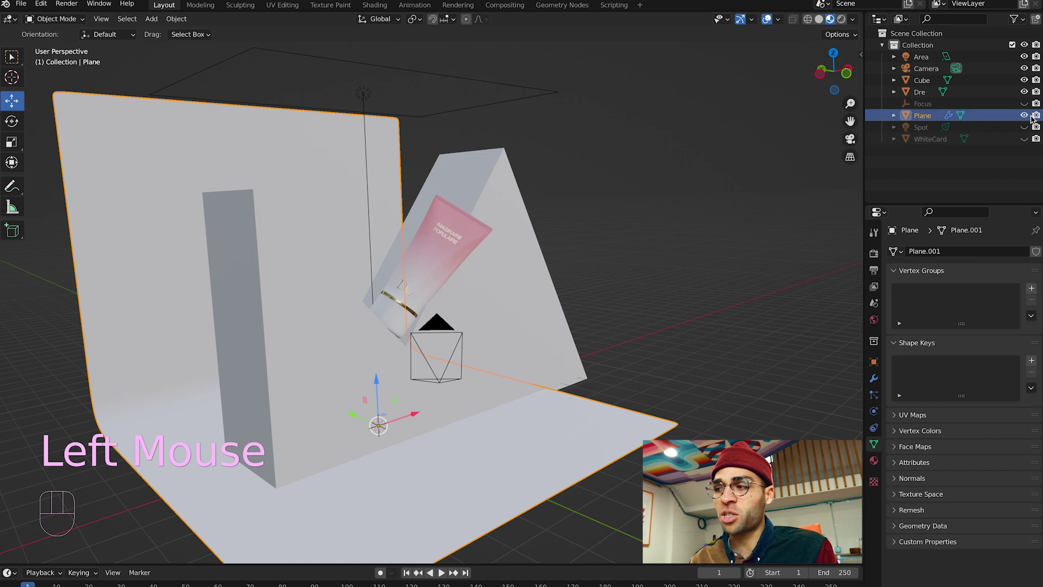
Delete the tall backdrop plane and add a new plane scaled about 3.68 times and tilted
click(735, 179)
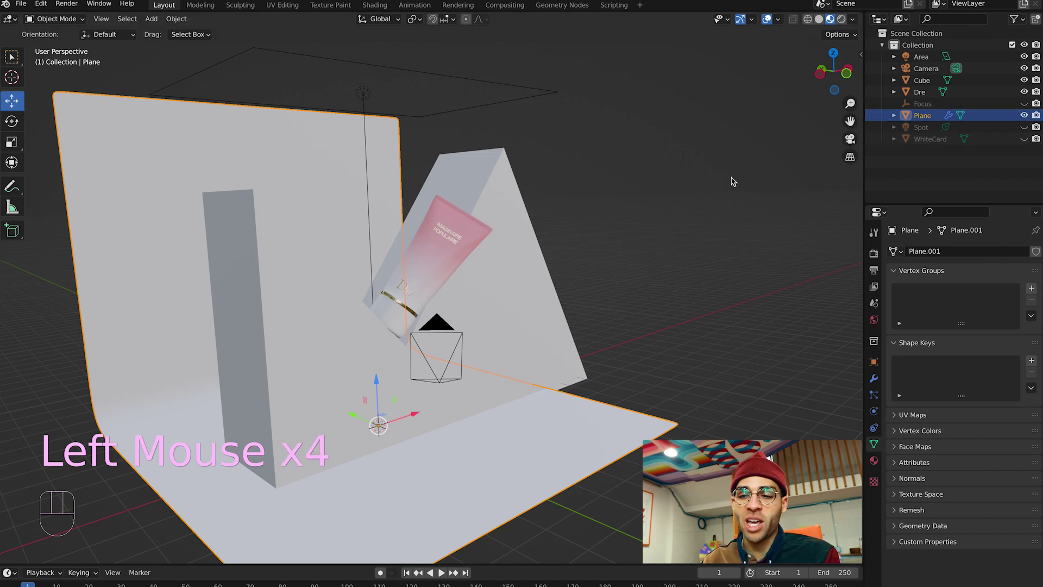
key(x)
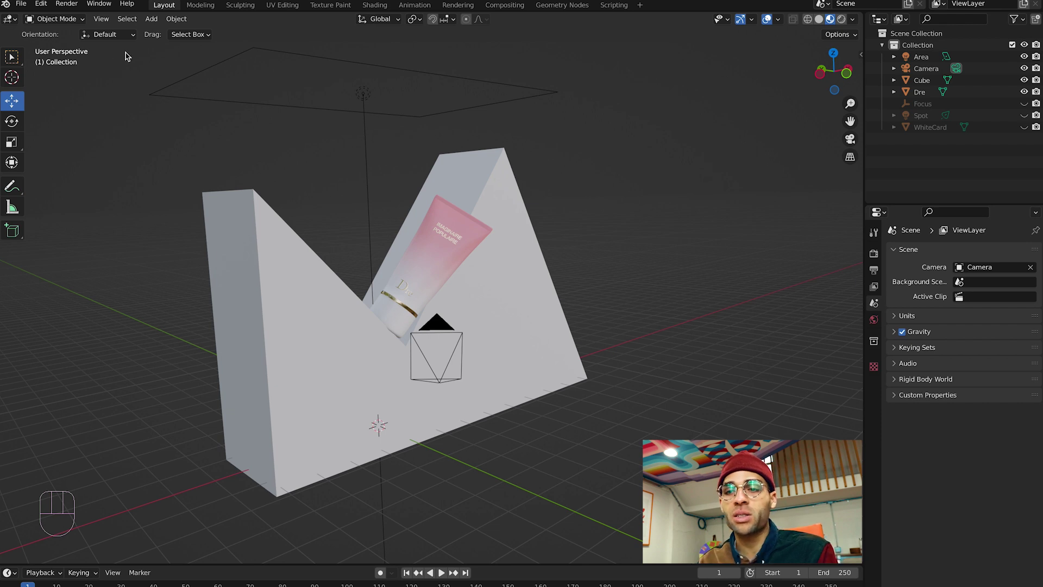
drag(158, 24, 268, 37)
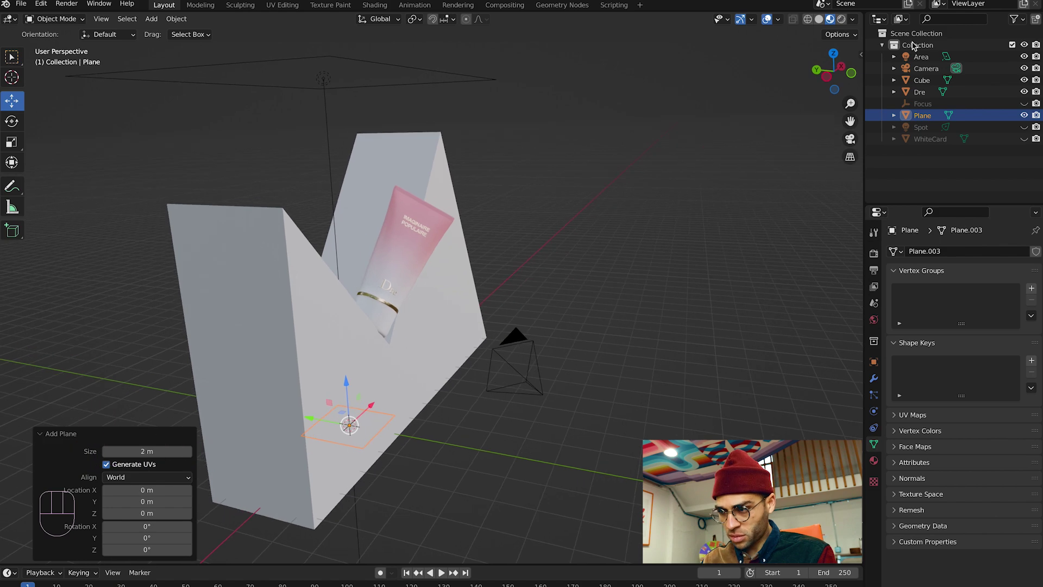
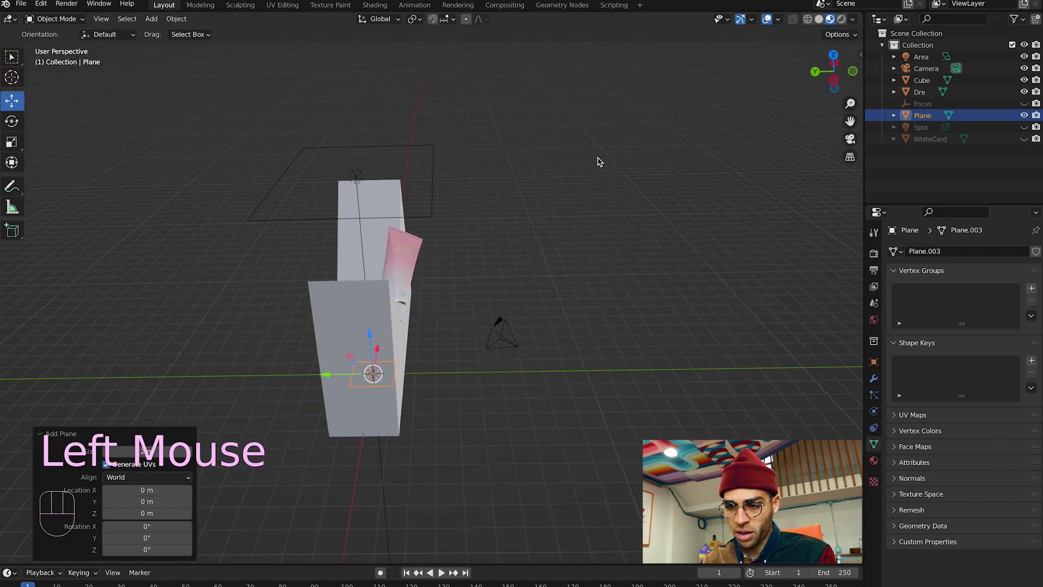
key(s)
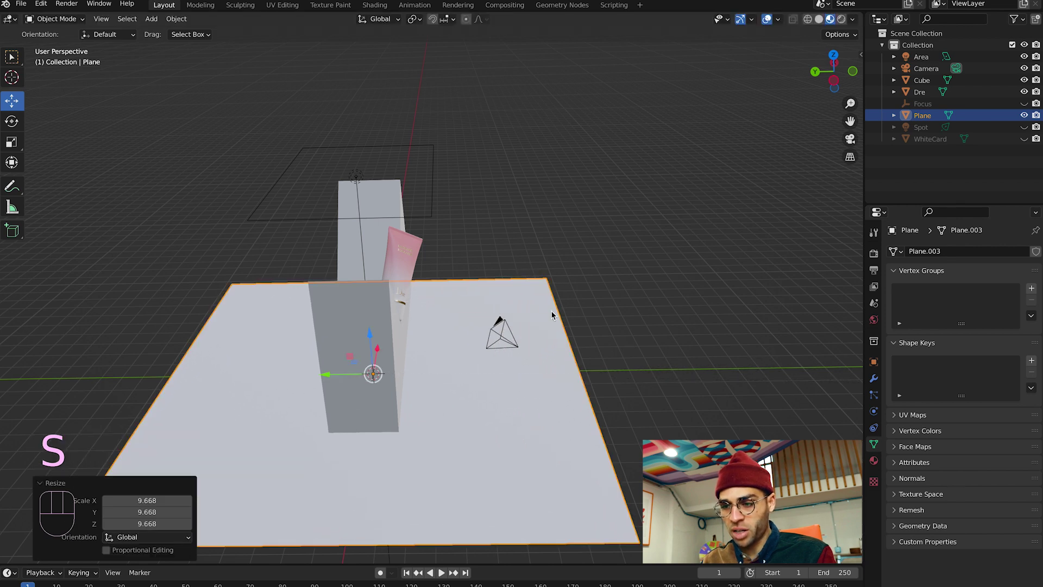
key(r)
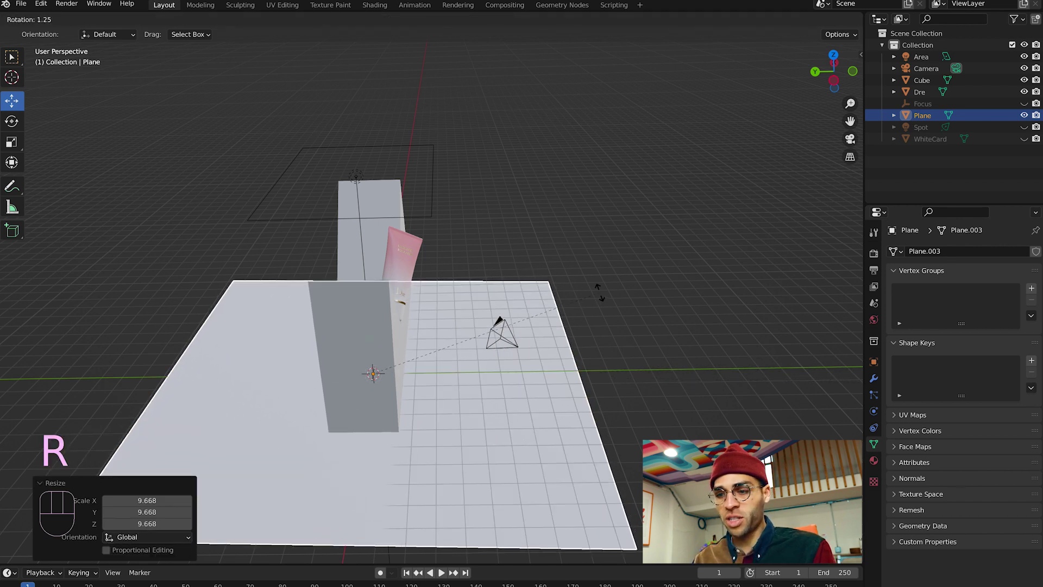
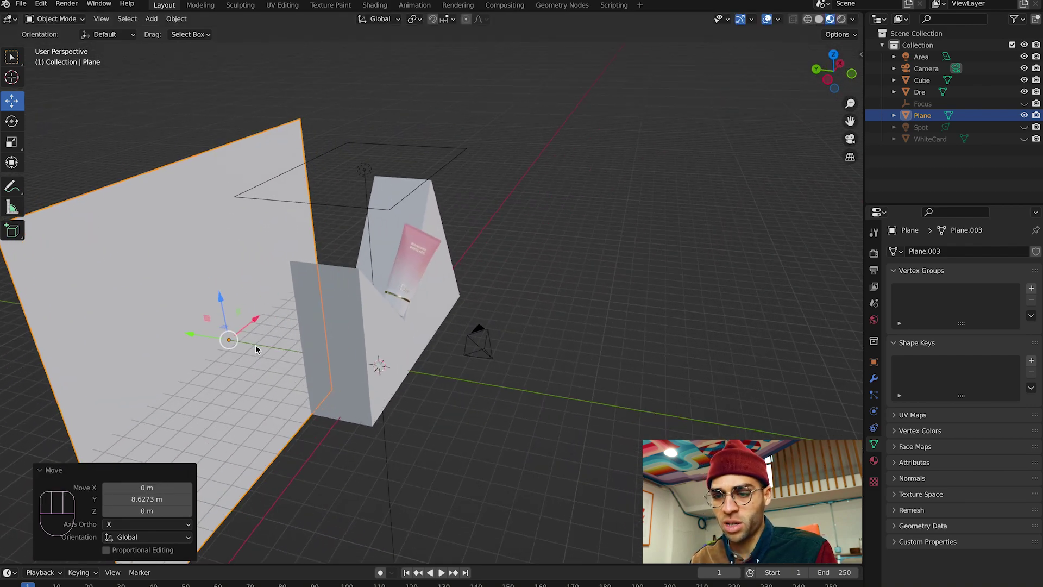
Enlarge the new plane, move it about 4.9 m across the camera frame and rotate it around Z
click(226, 296)
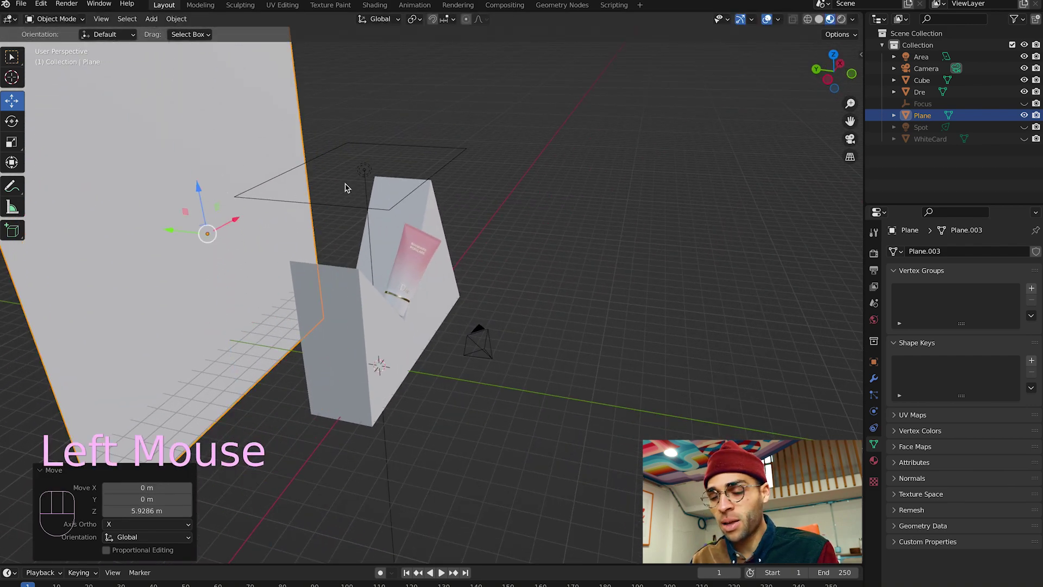
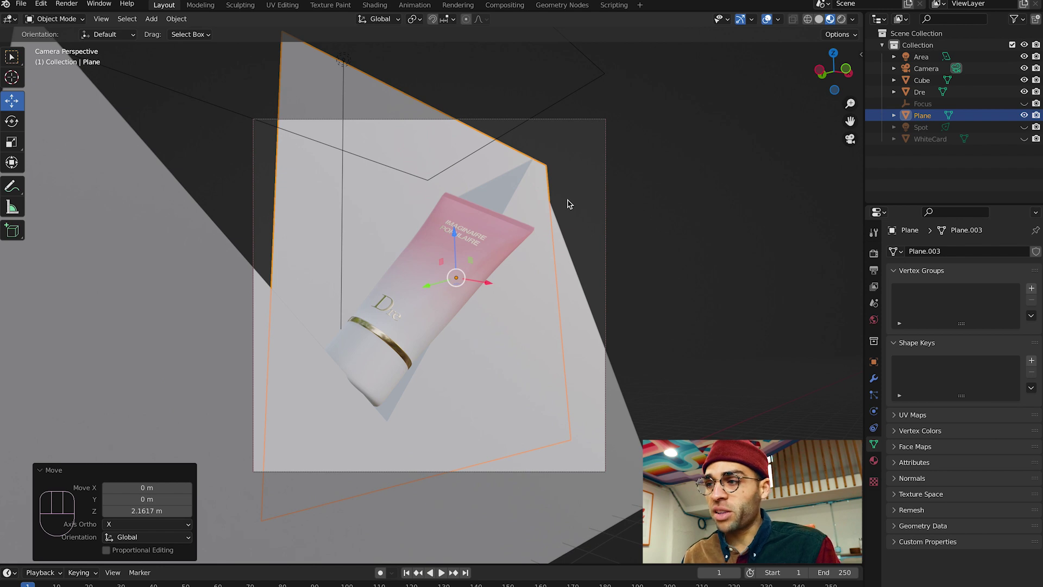
key(s)
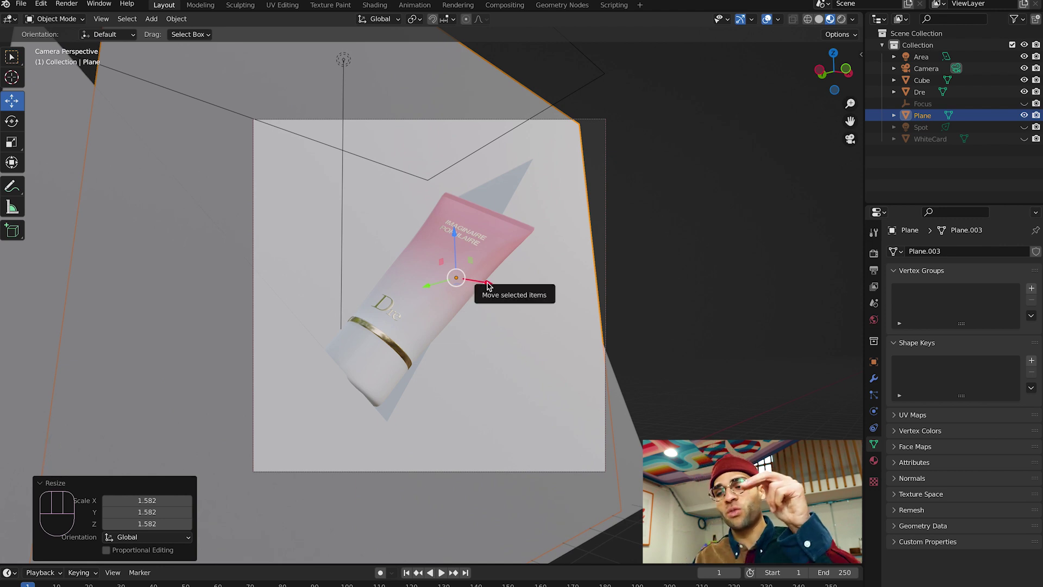
drag(489, 285, 549, 283)
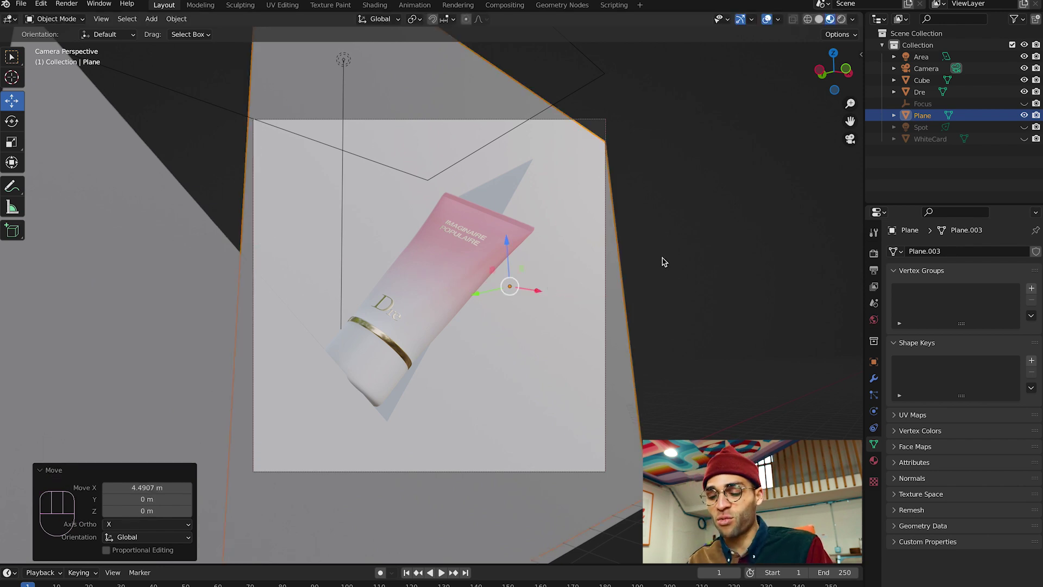
key(r)
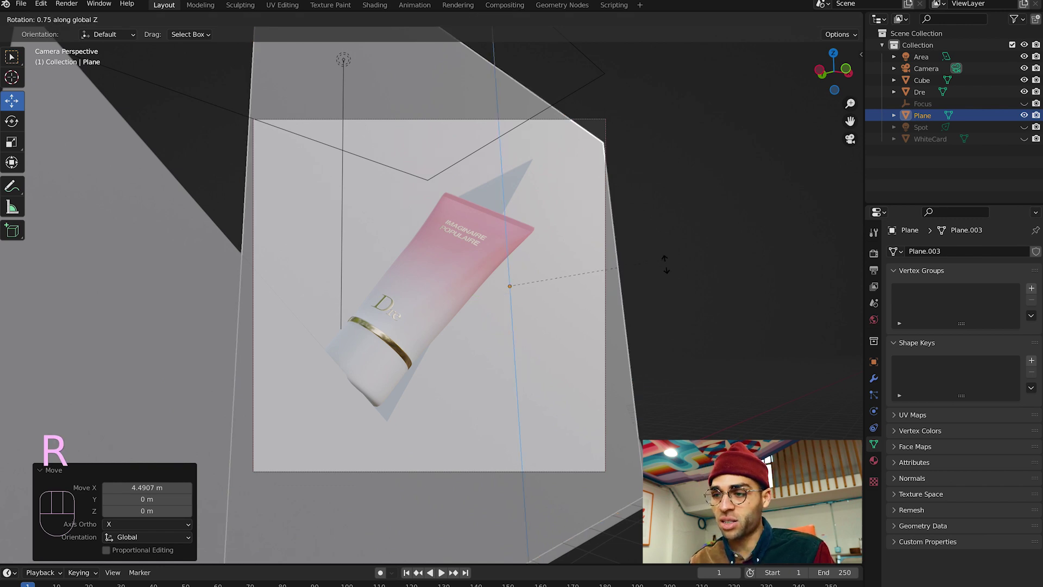